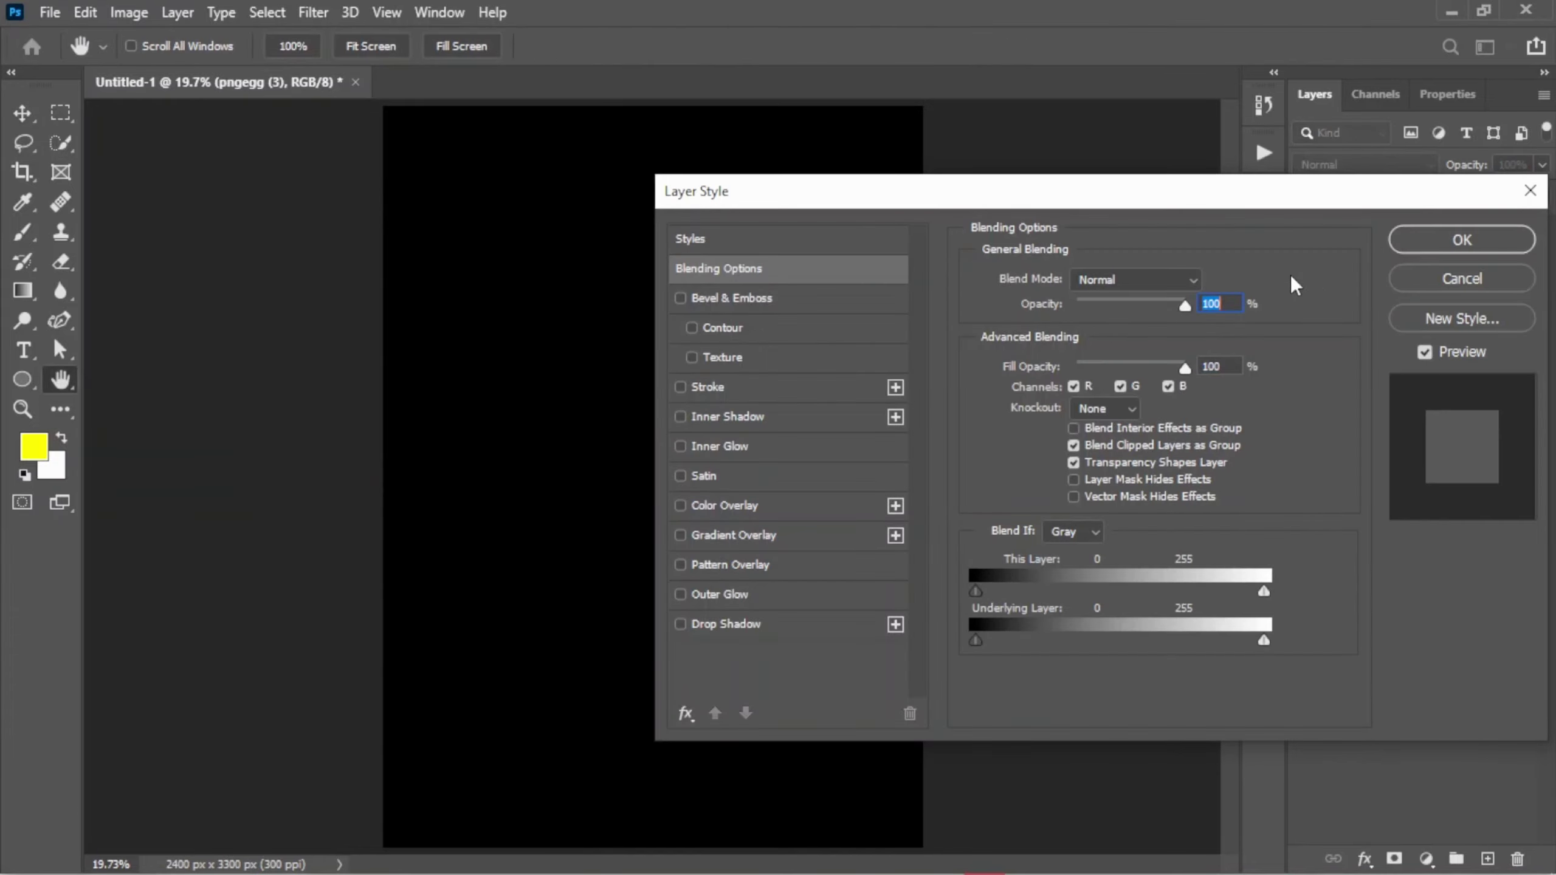
Step: Apply a solid red Color Overlay at 100% opacity to the skeleton layer
left_click(736, 518)
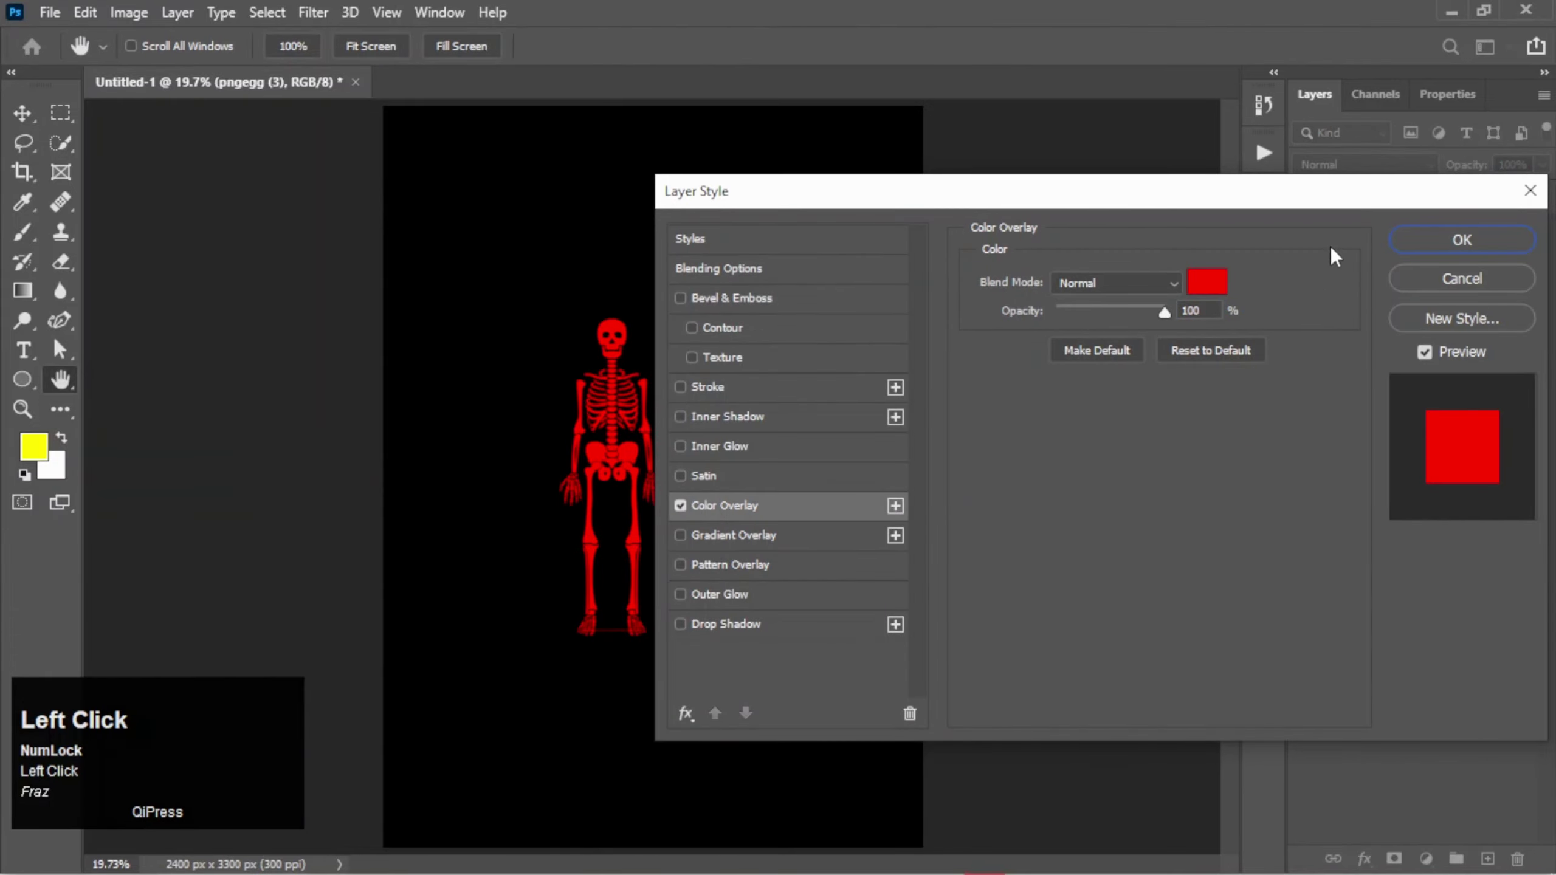
left_click(1448, 249)
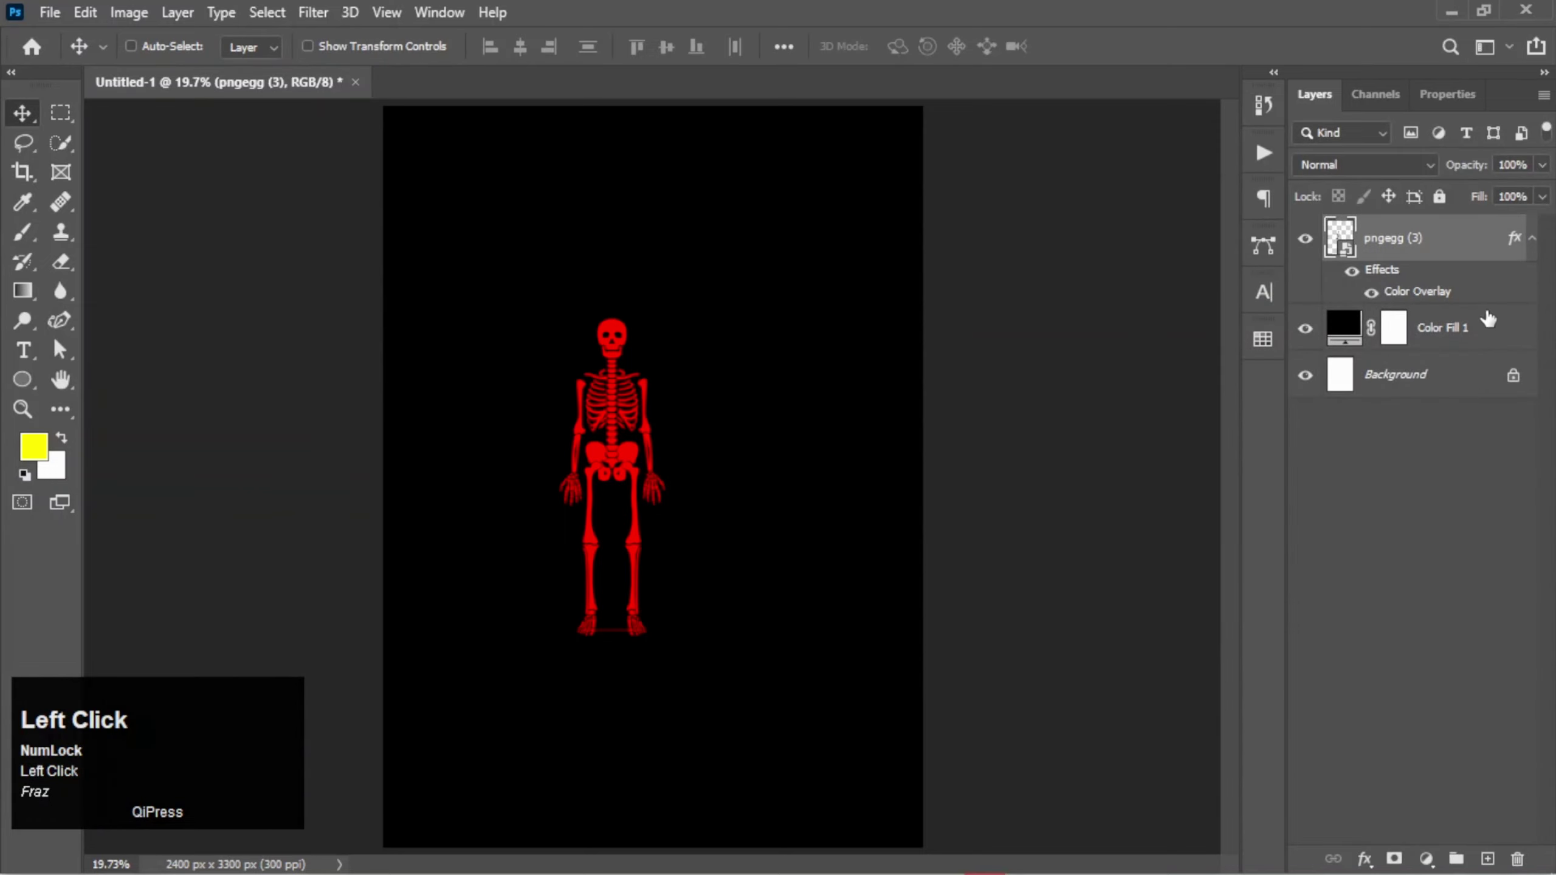
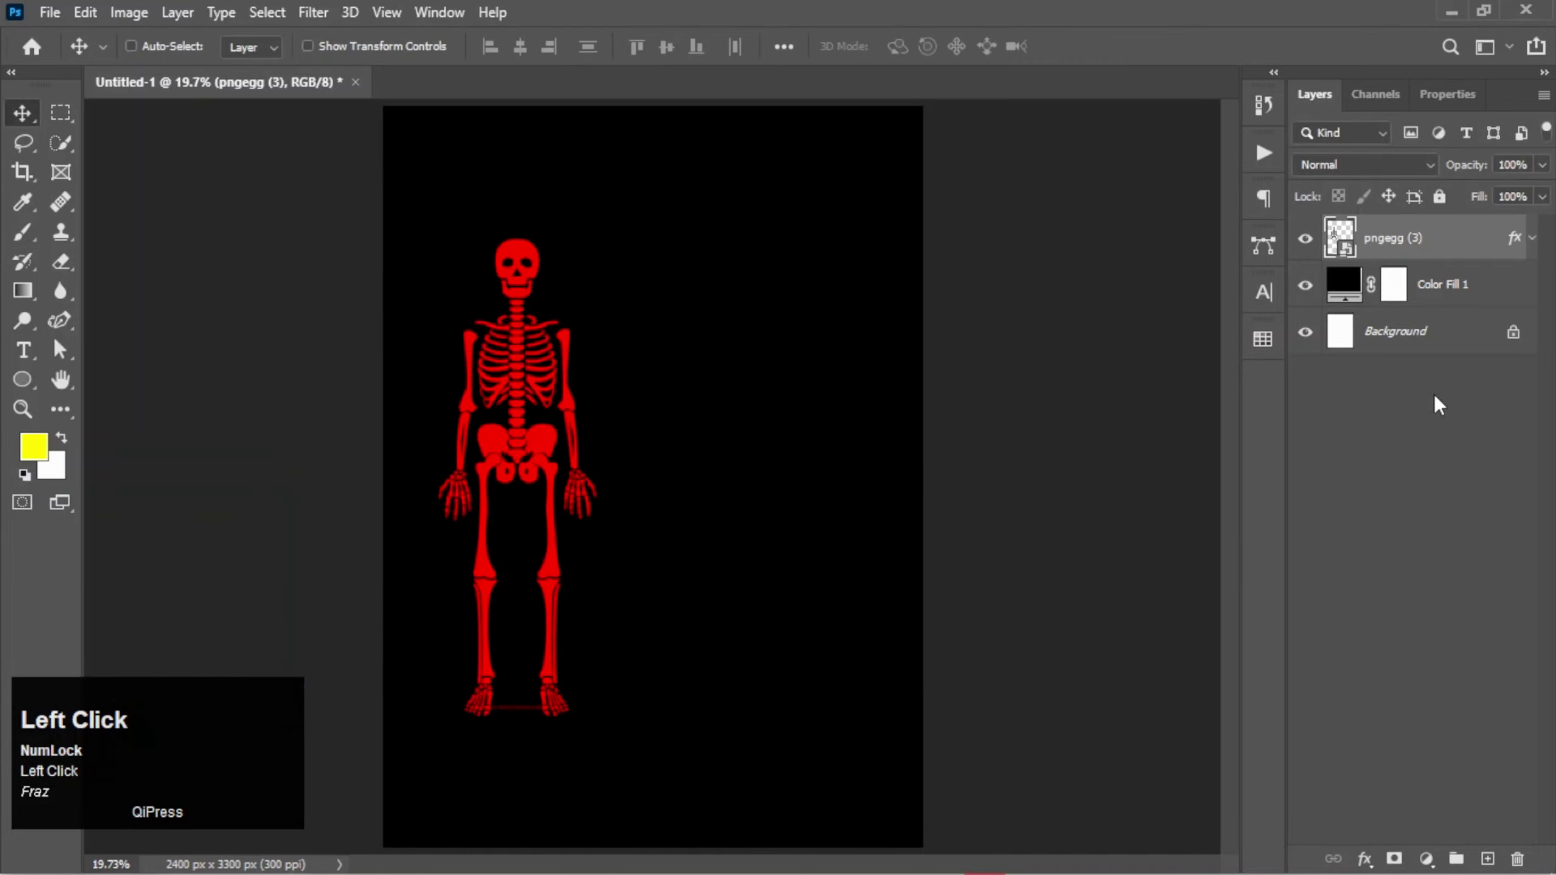
Step: Add red 'ALL' in Pricedown right of the skull, enlarged to about 130 pt and committed
key("t")
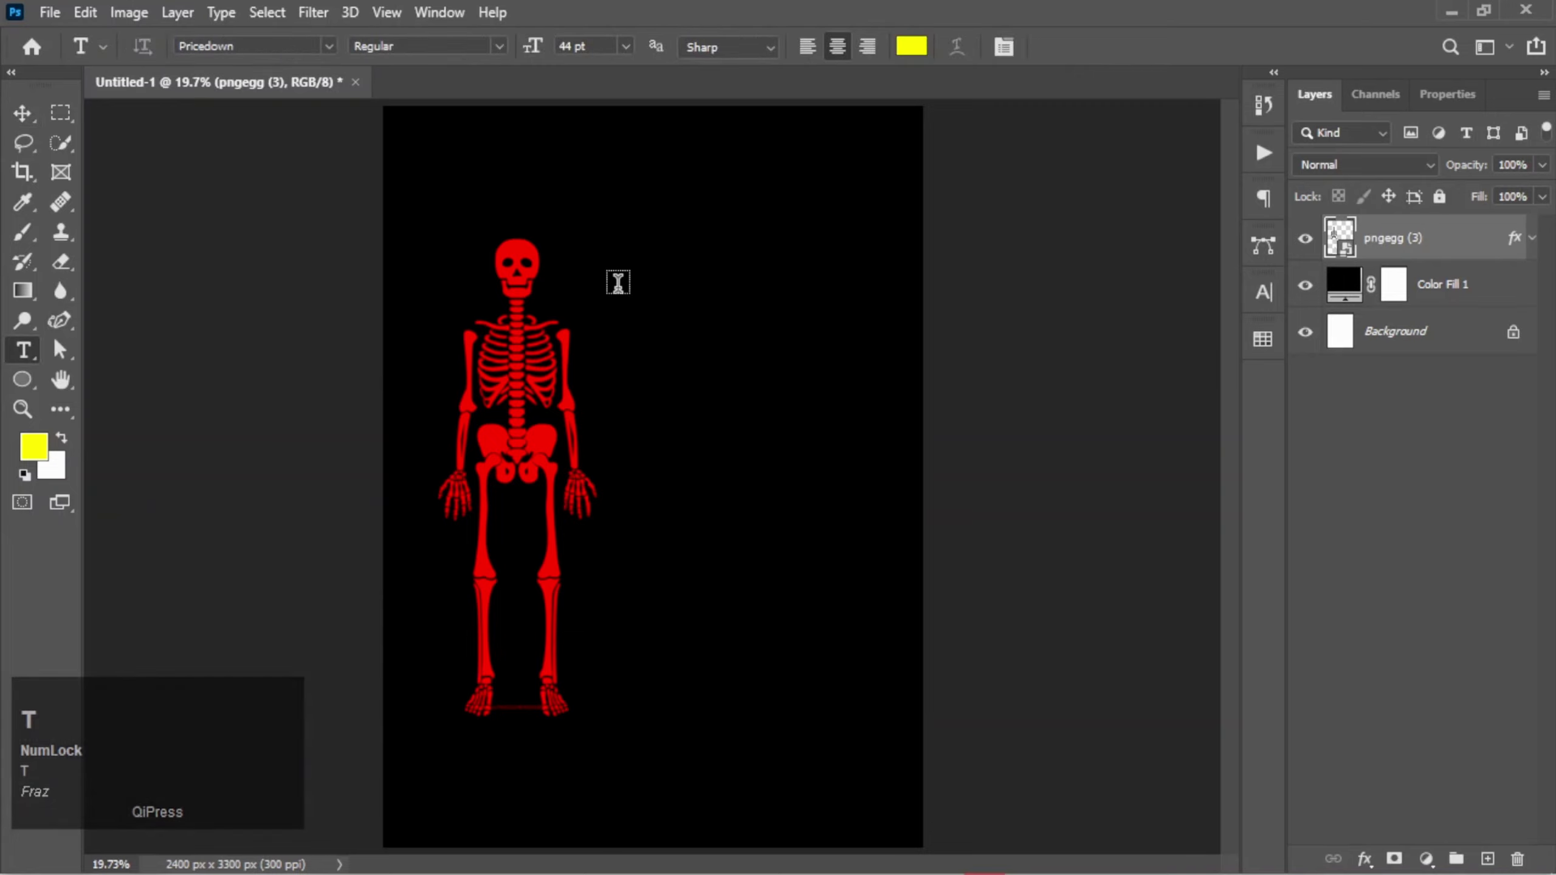
left_click(621, 271)
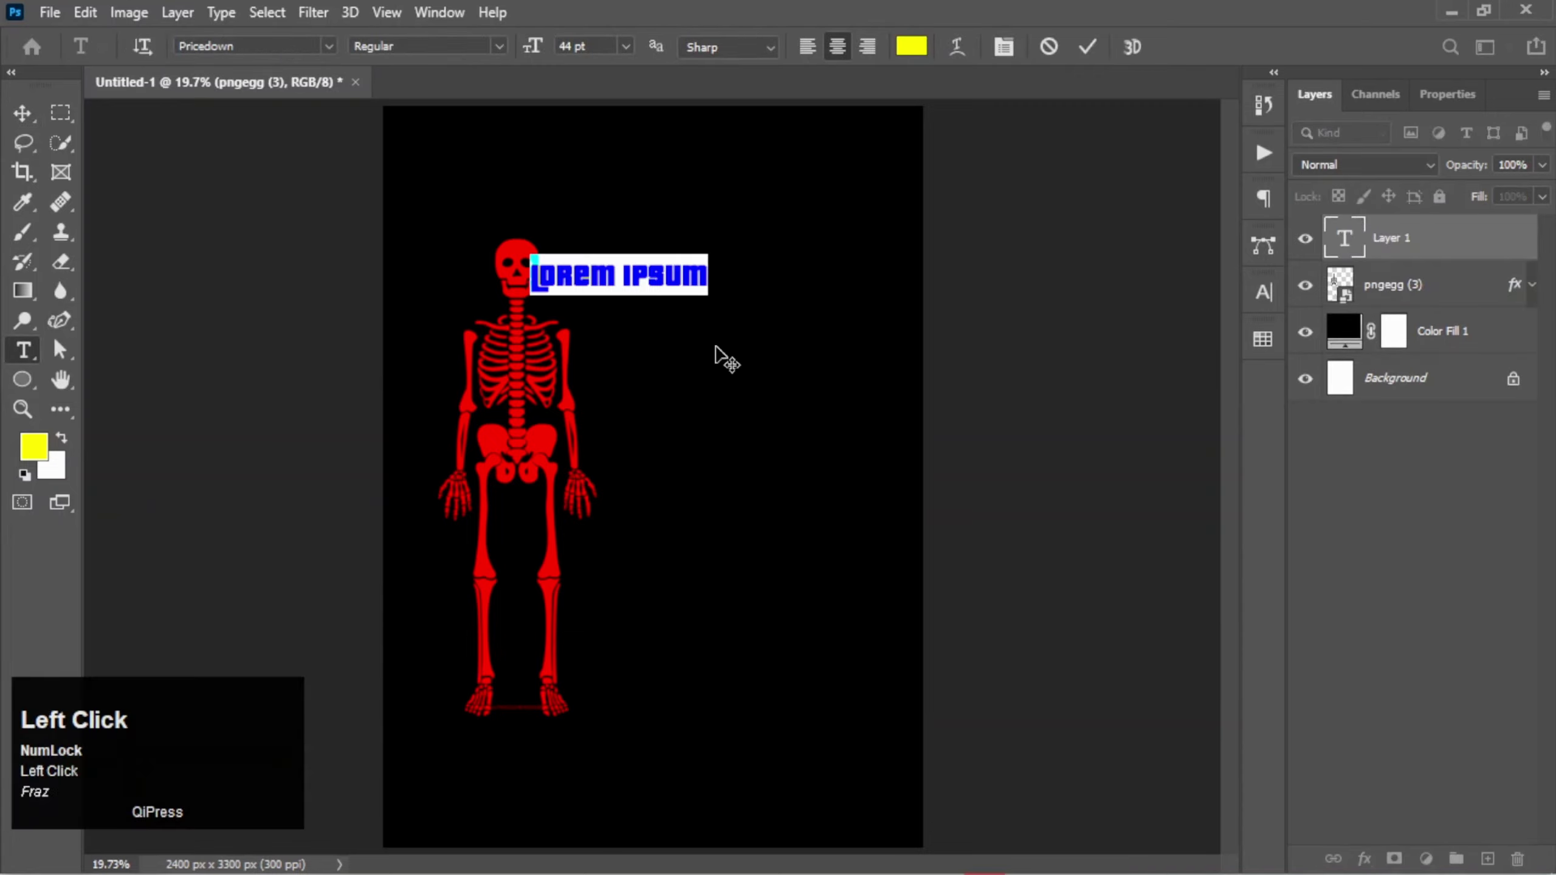
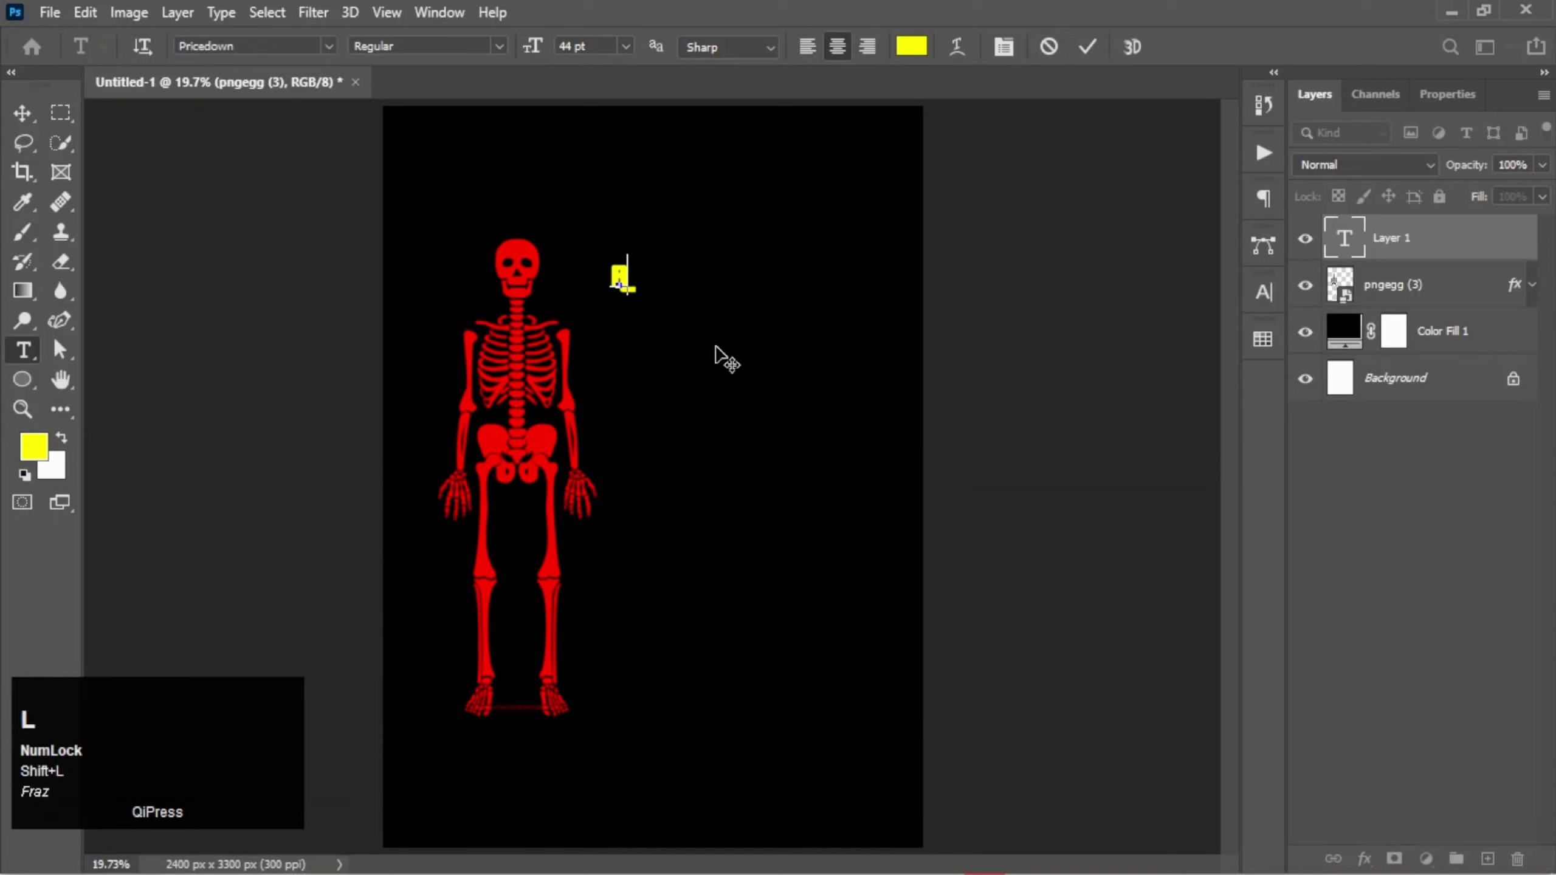
key("shift+l")
key("l")
left_click_drag(928, 45, 1354, 350)
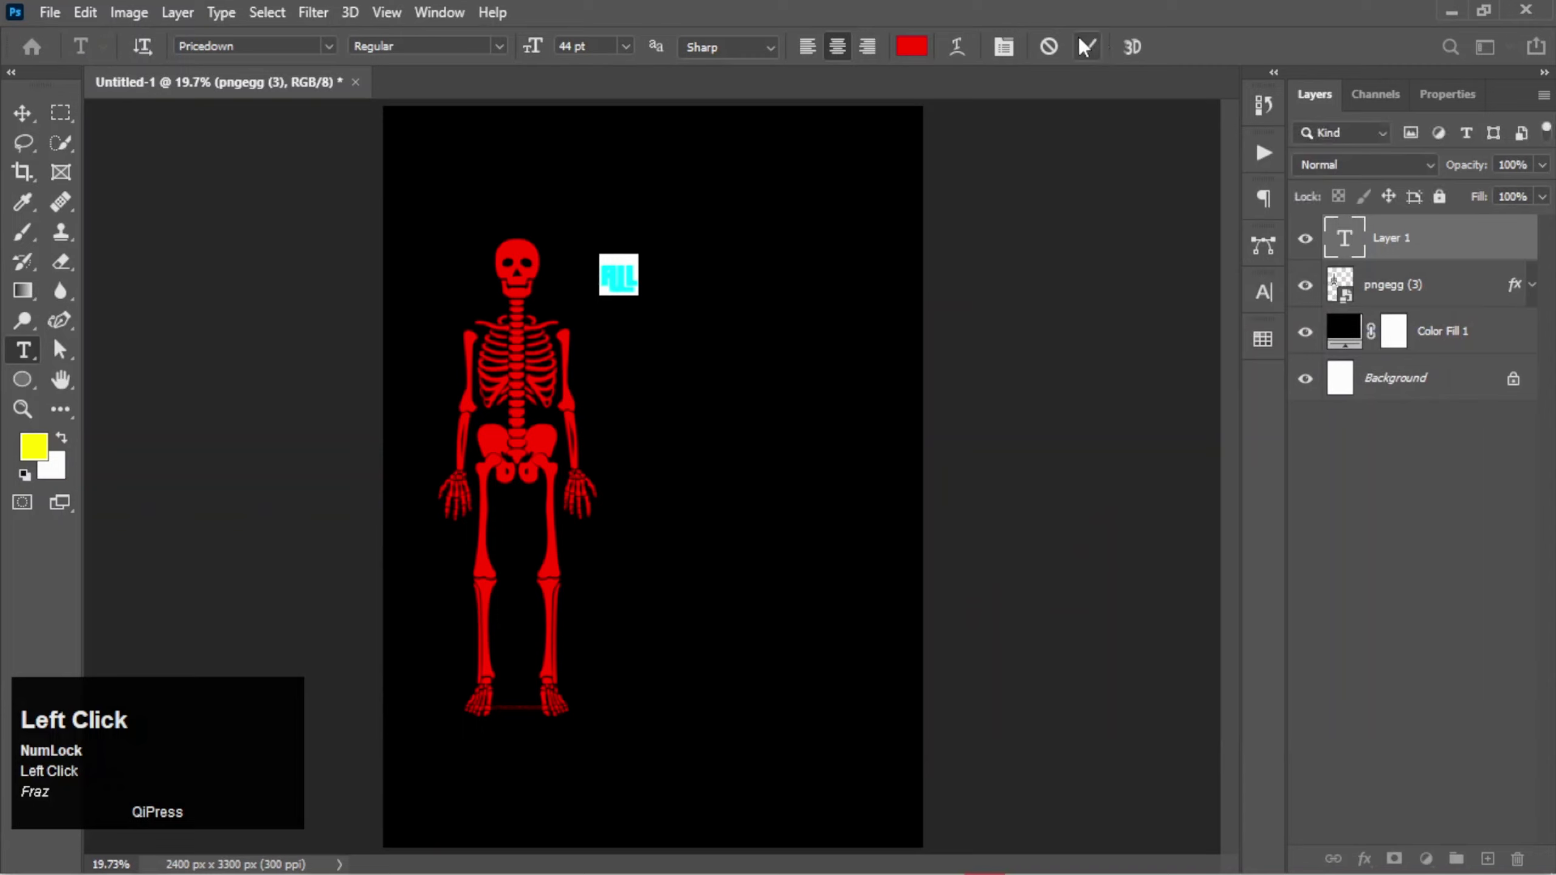
key("ctrl+t")
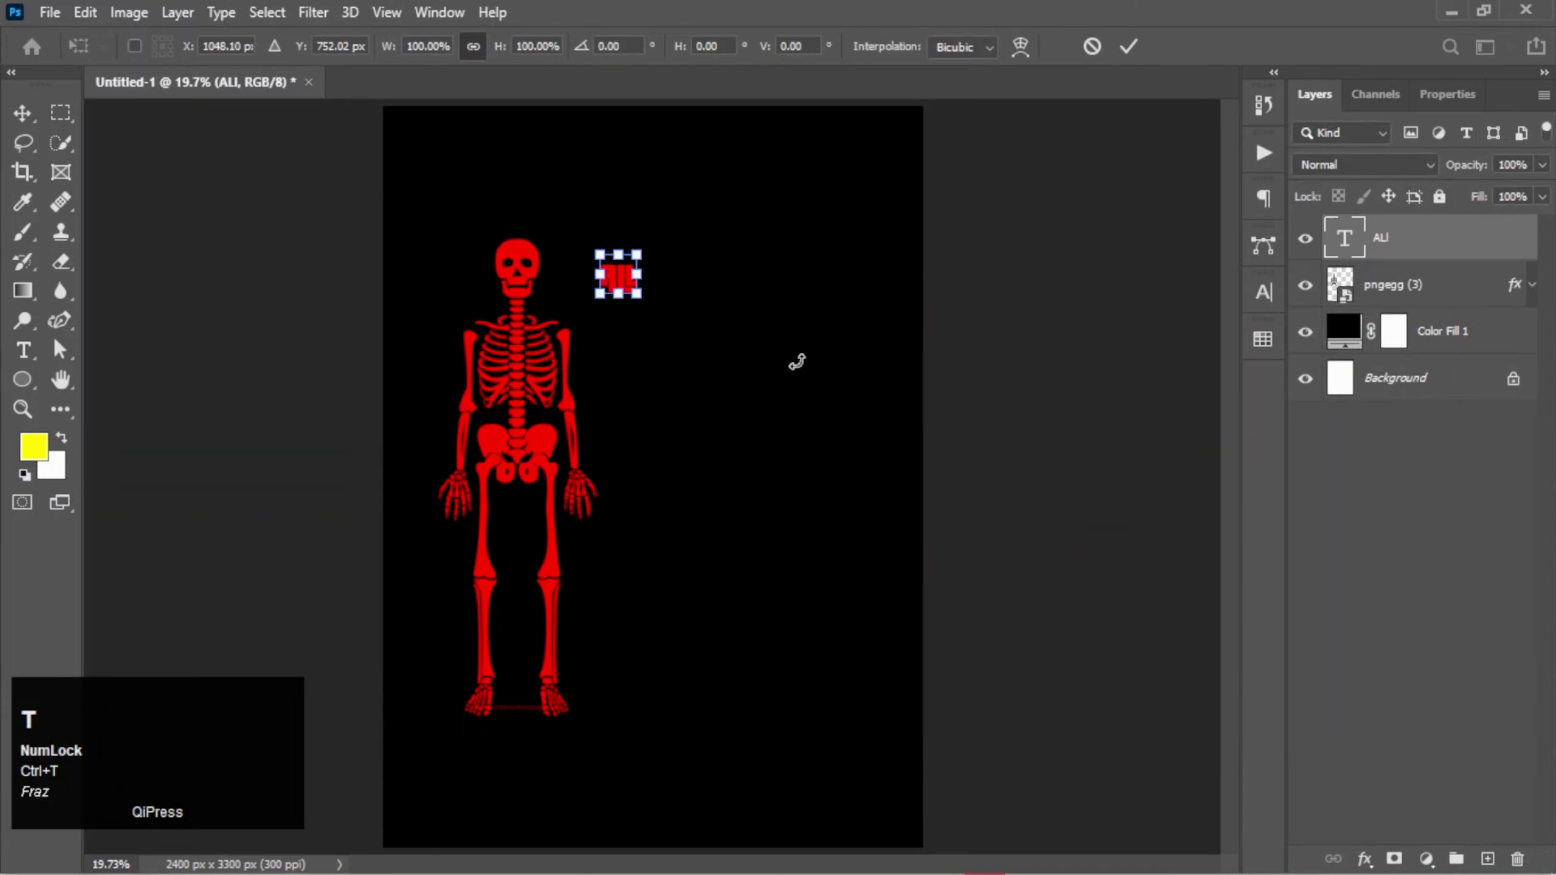
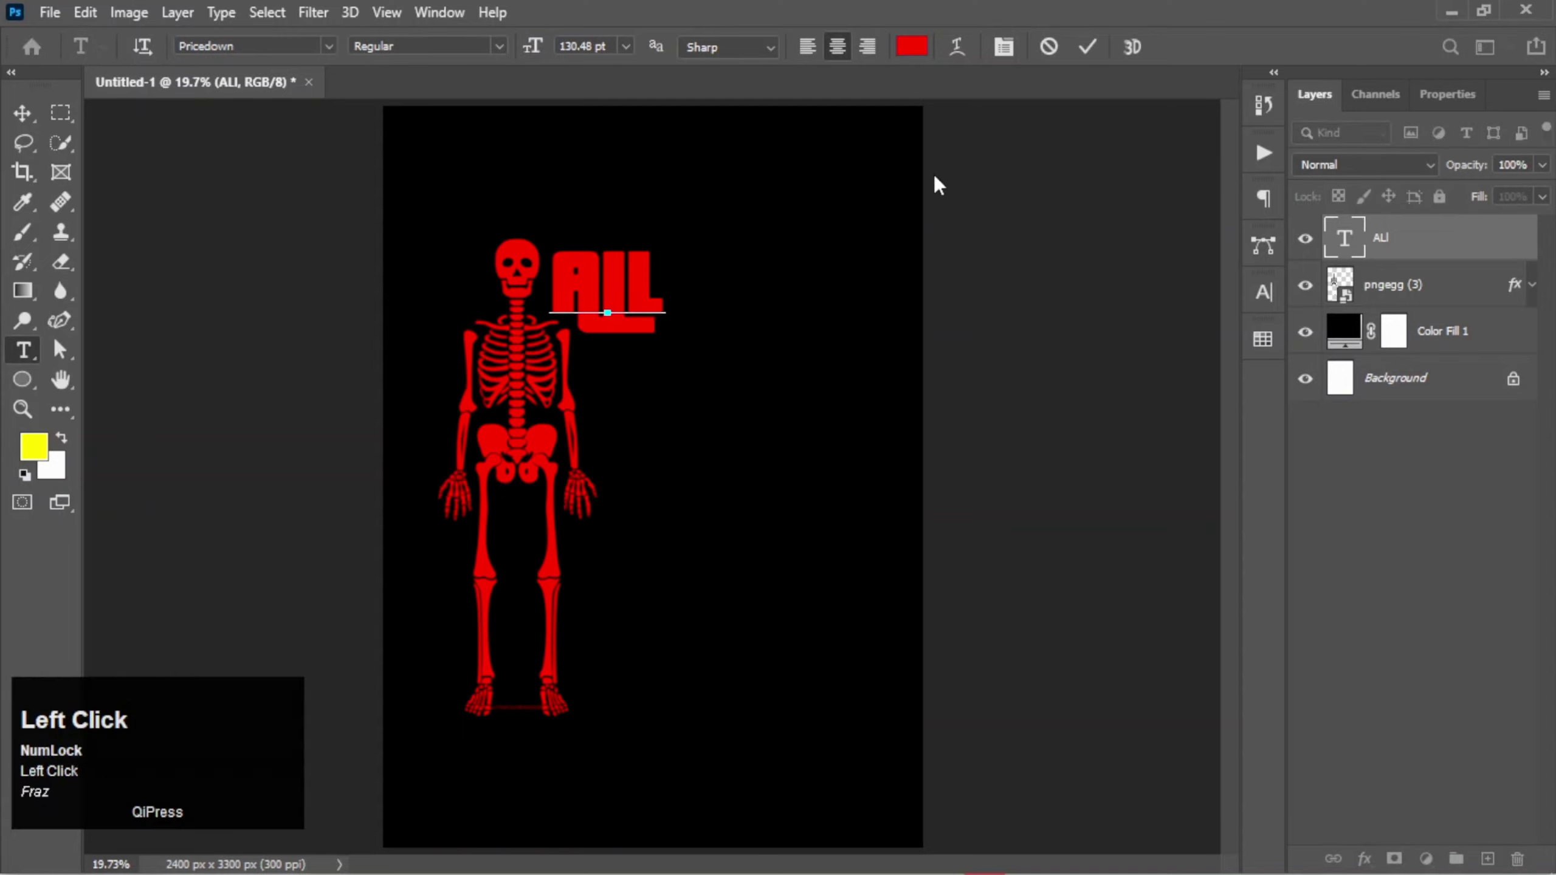
left_click(1087, 61)
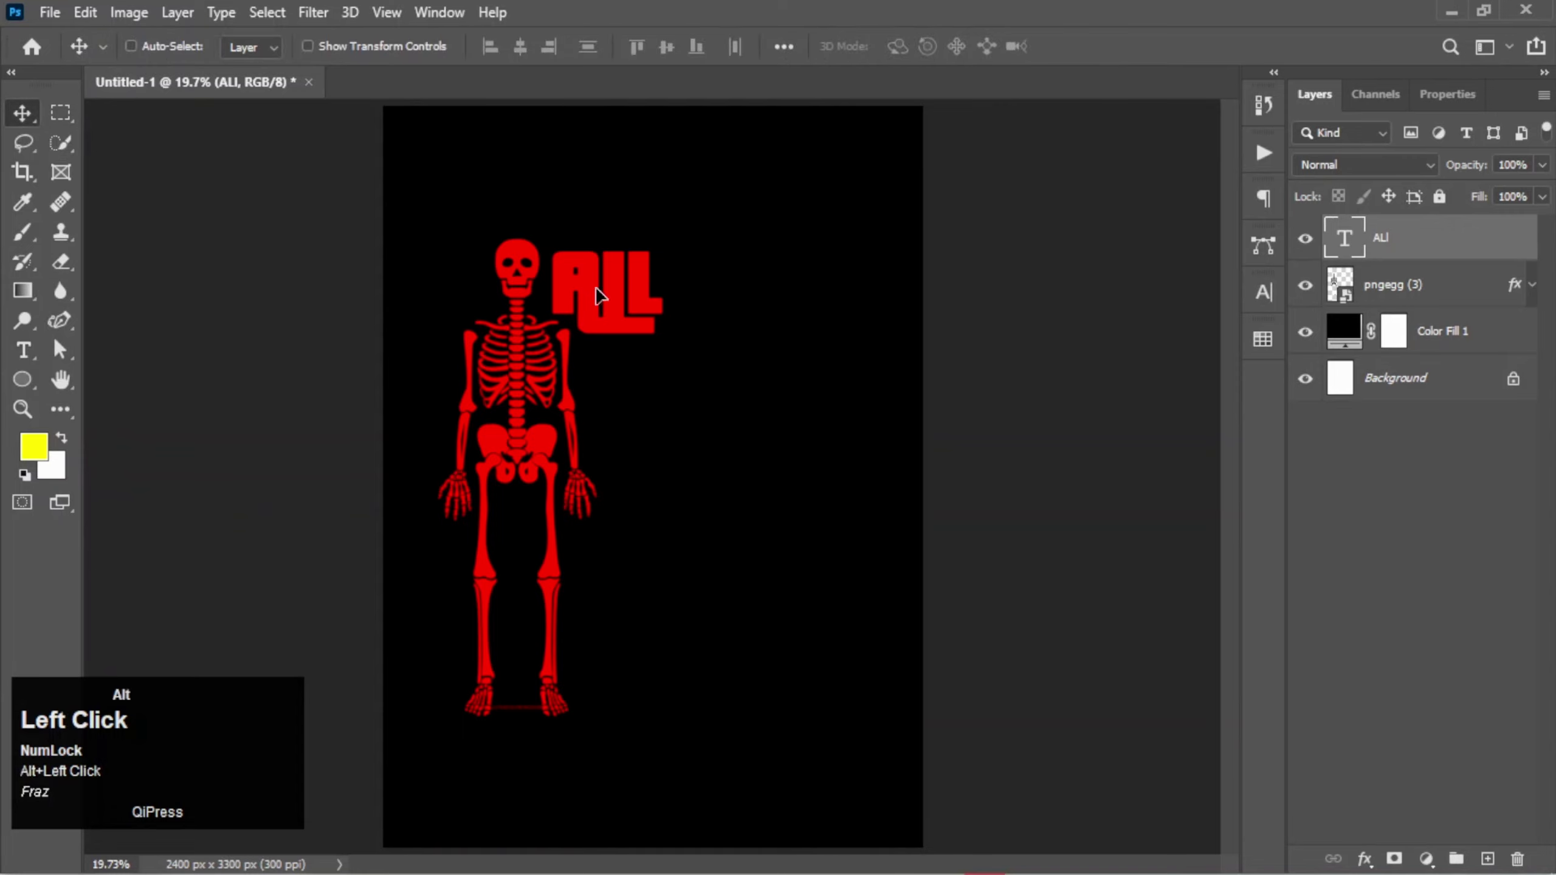
Step: Duplicate the ALL layer below it and retype the copy to read 'that is'
left_click_drag(620, 321, 632, 353)
left_click(632, 378)
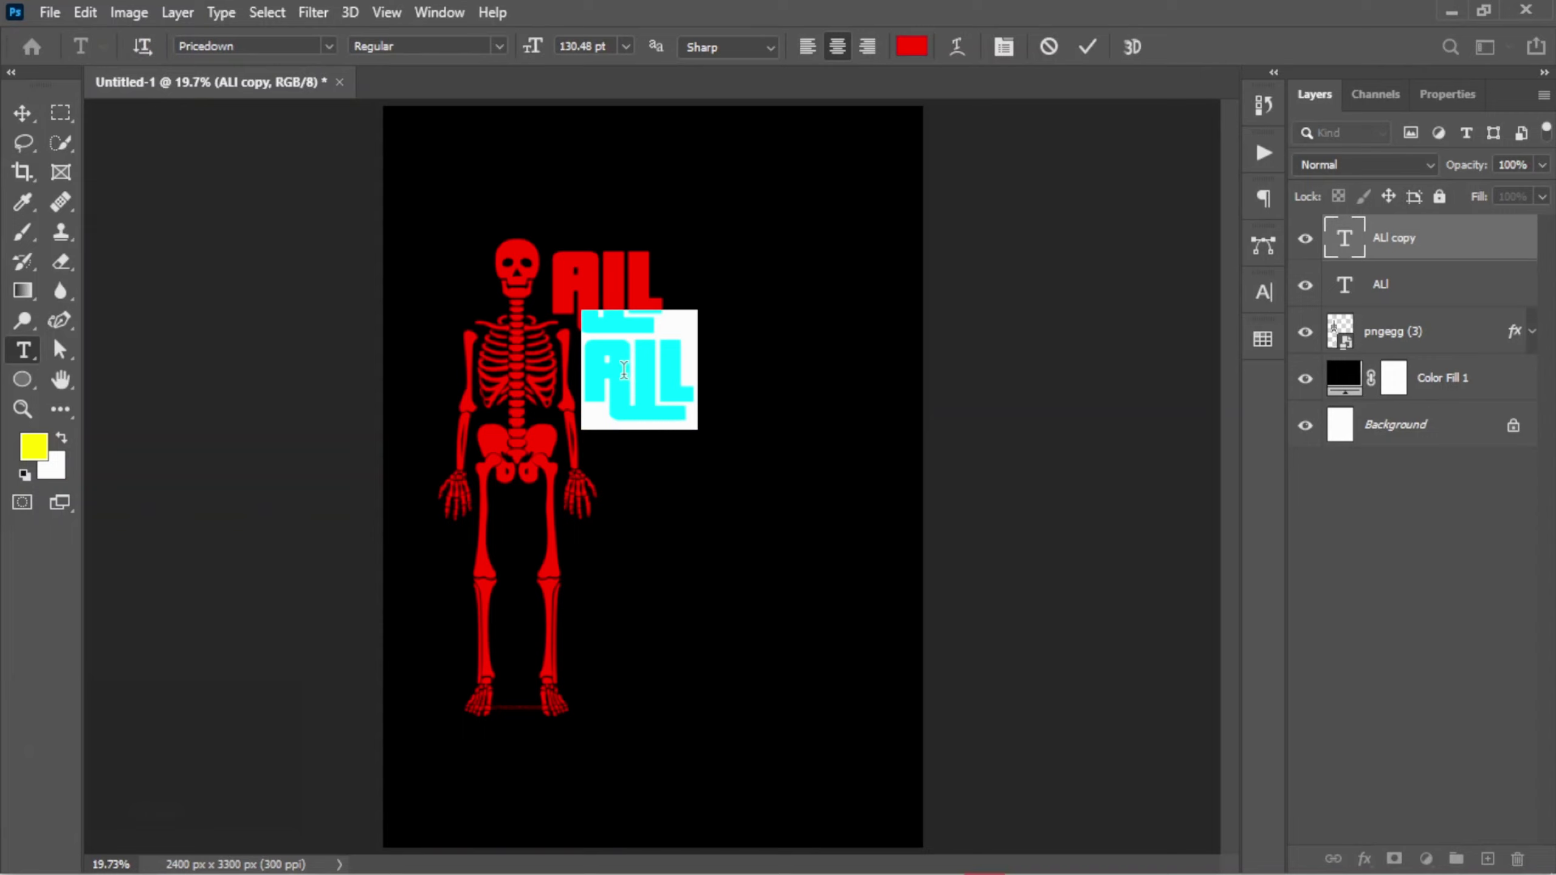
key("t")
key("shift+h")
type("at")
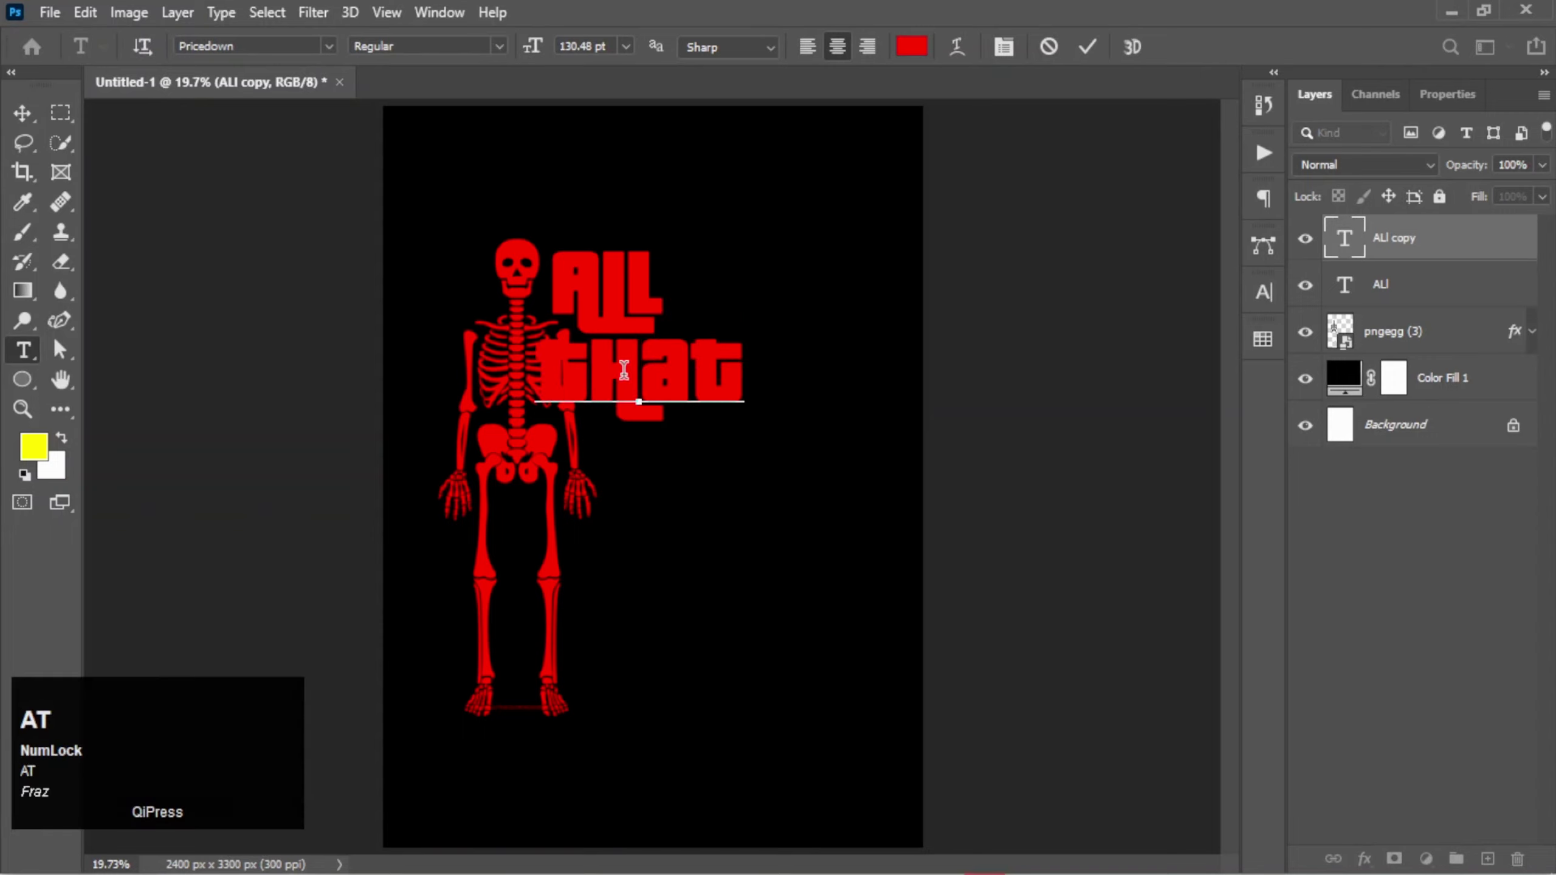
key("space")
type("is")
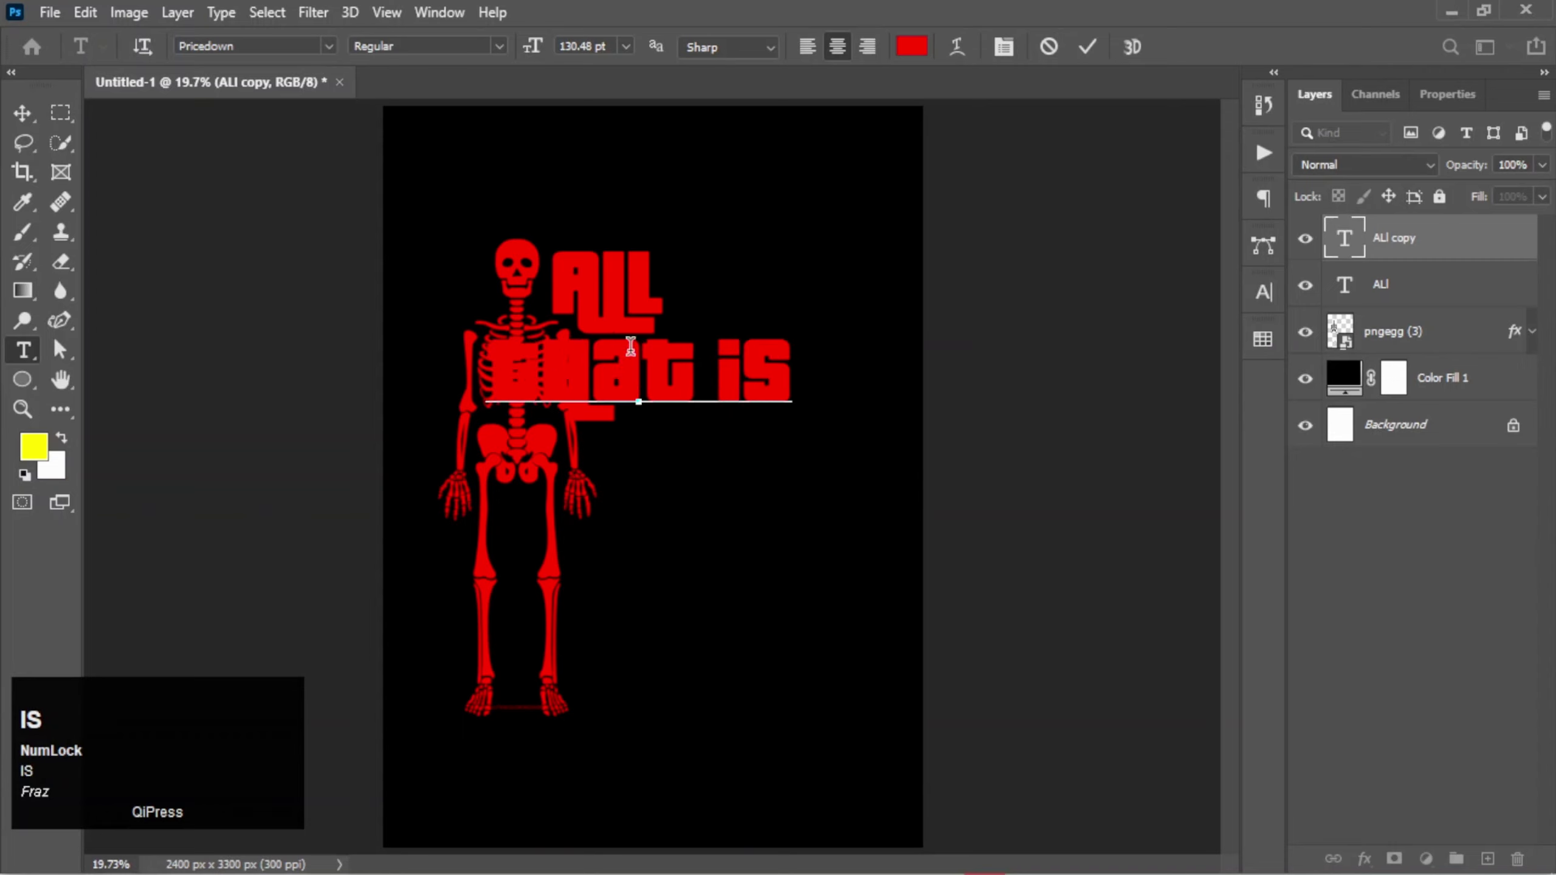
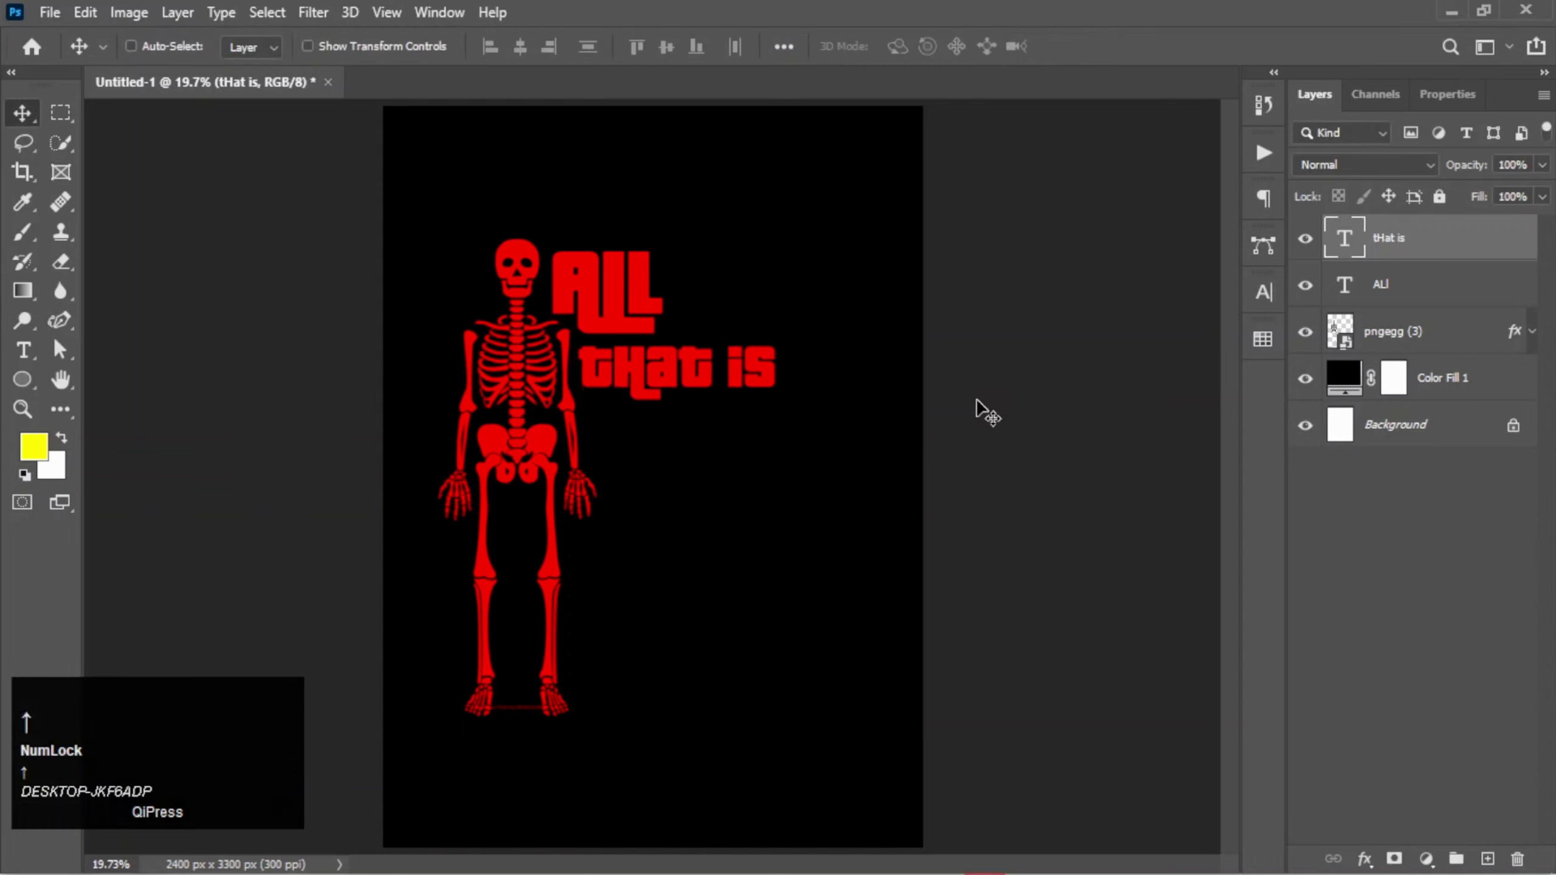
Step: Align the 'that is' line, correct it to lowercase and commit it
key("Left")
key("Right")
key("Left")
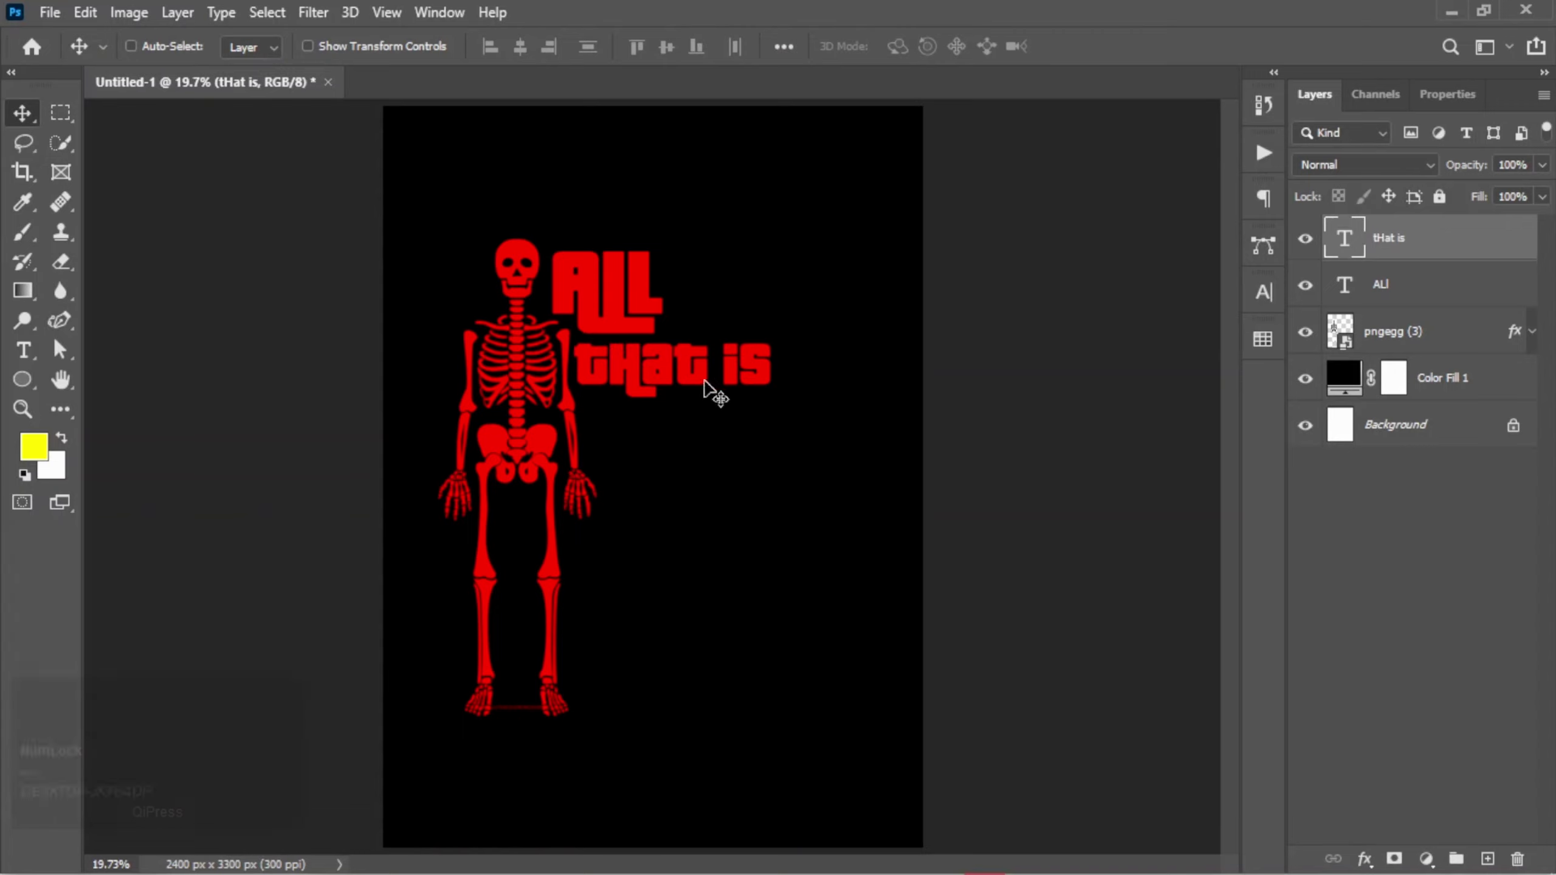
left_click(652, 372)
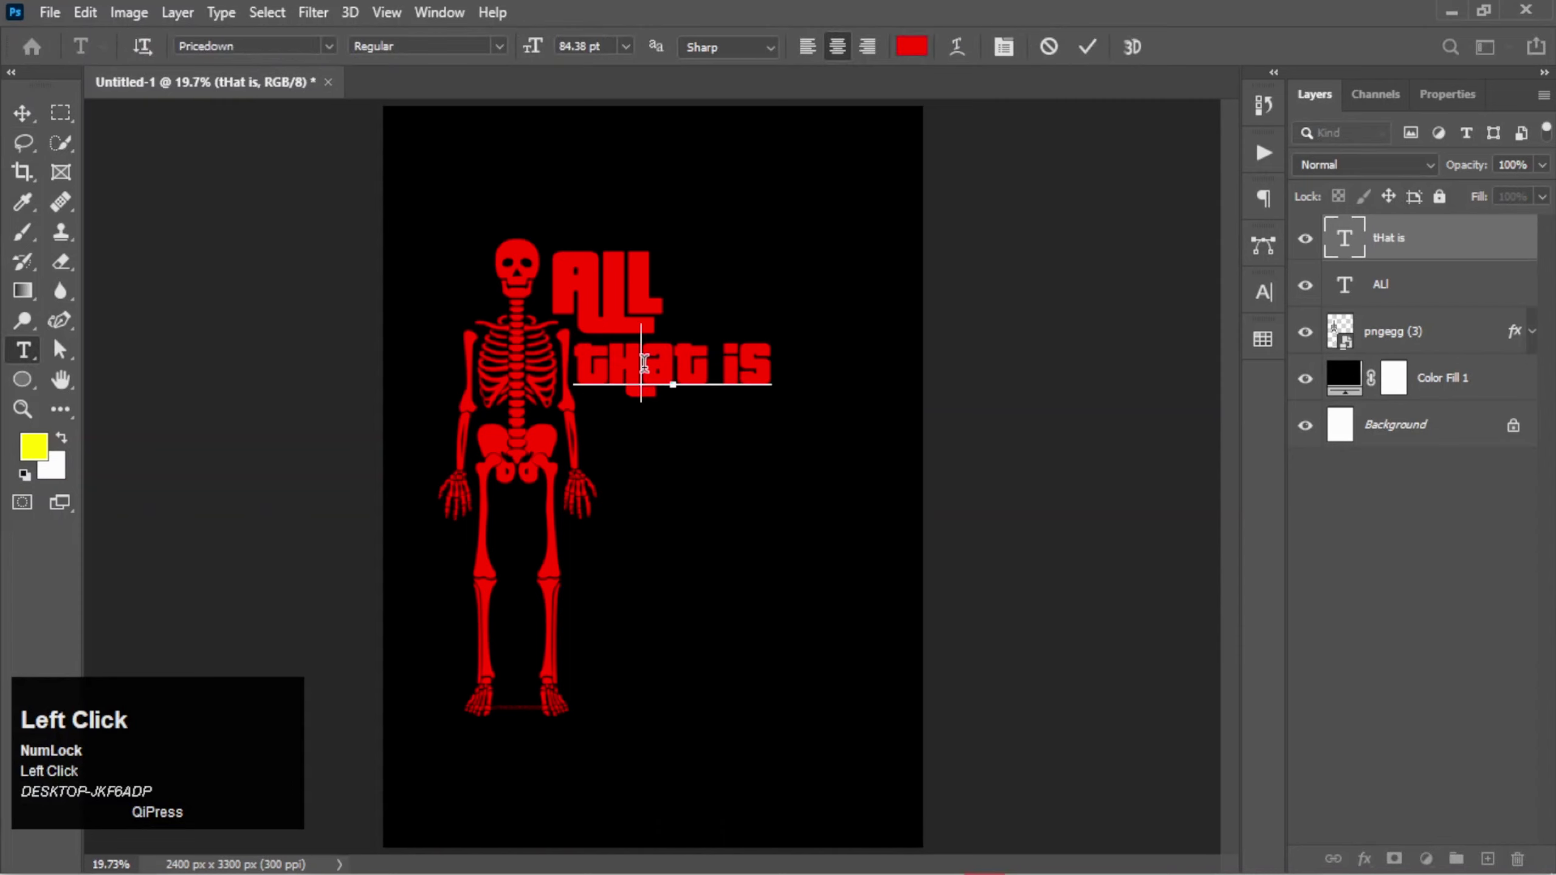
key("h")
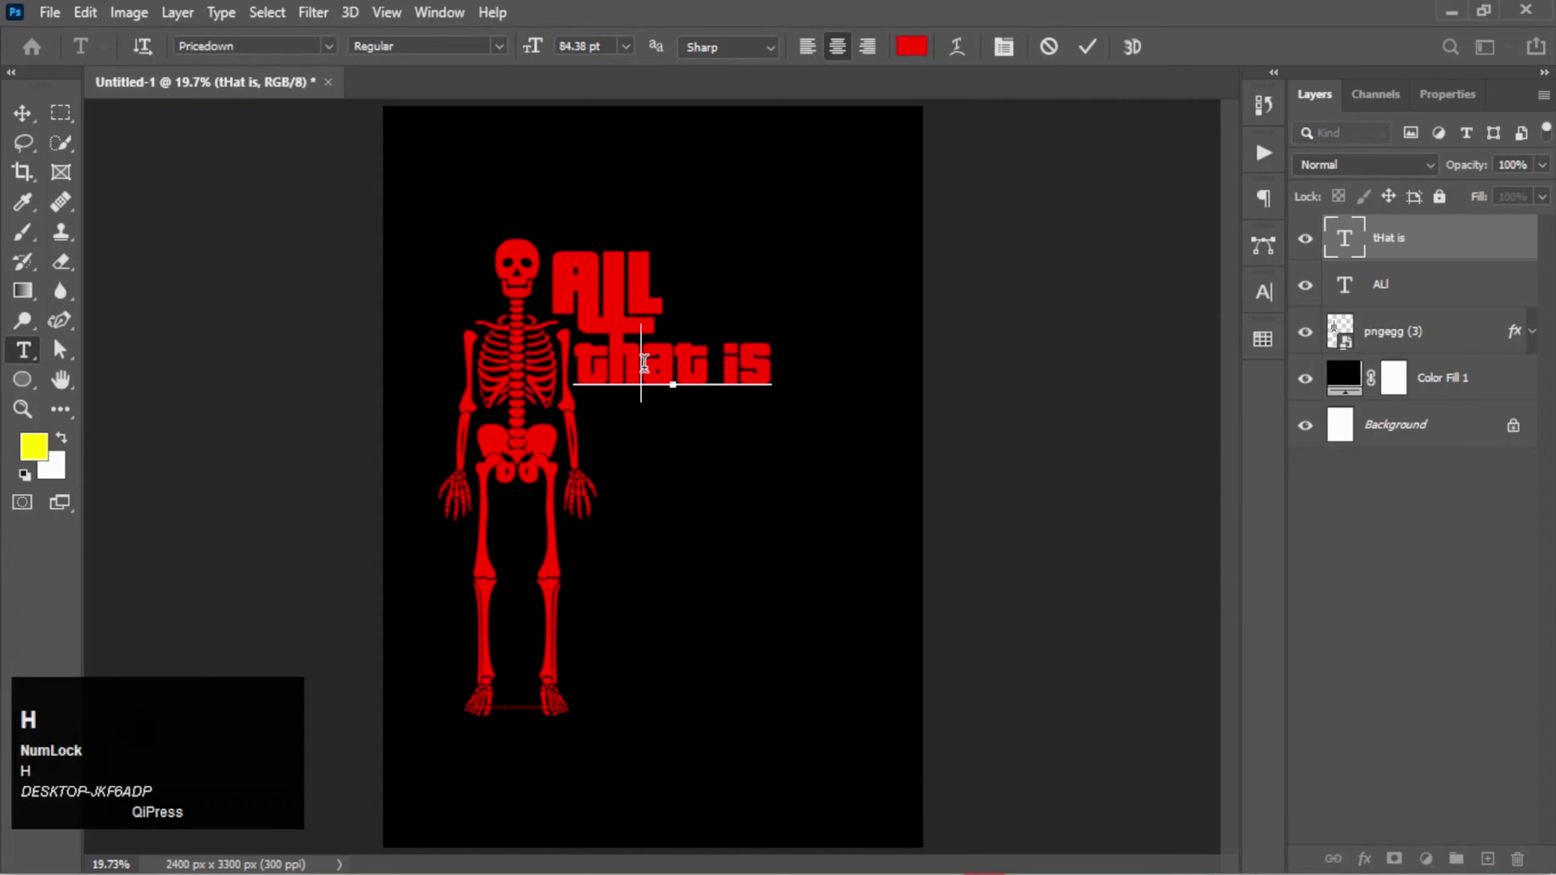
left_click(1099, 55)
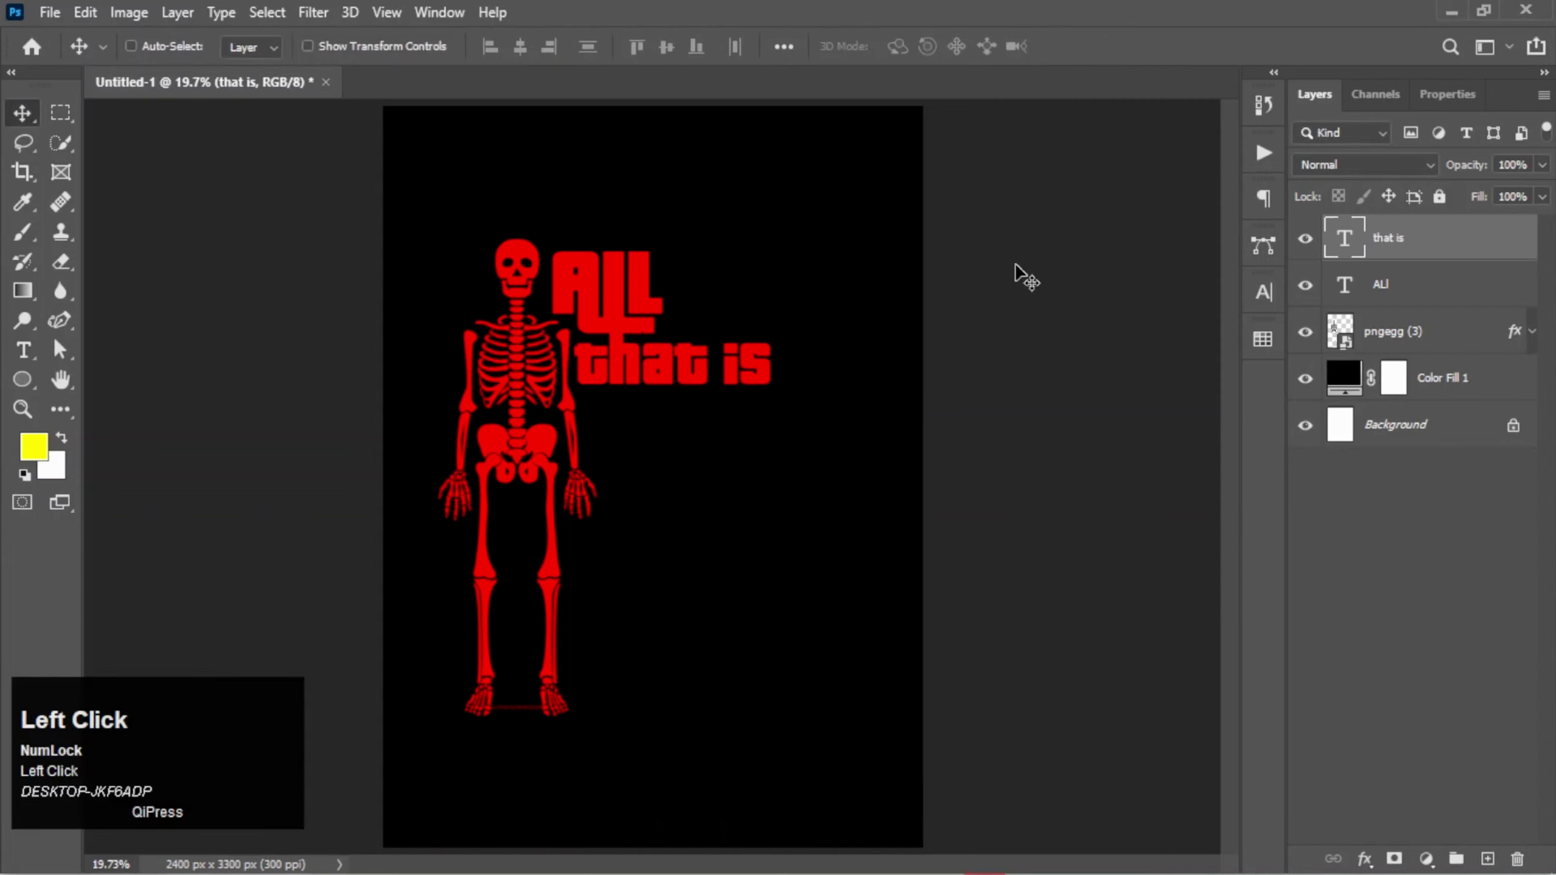
Step: Place a copy of 'that is' below it to become the 'Left' line
key("Up")
key("Left")
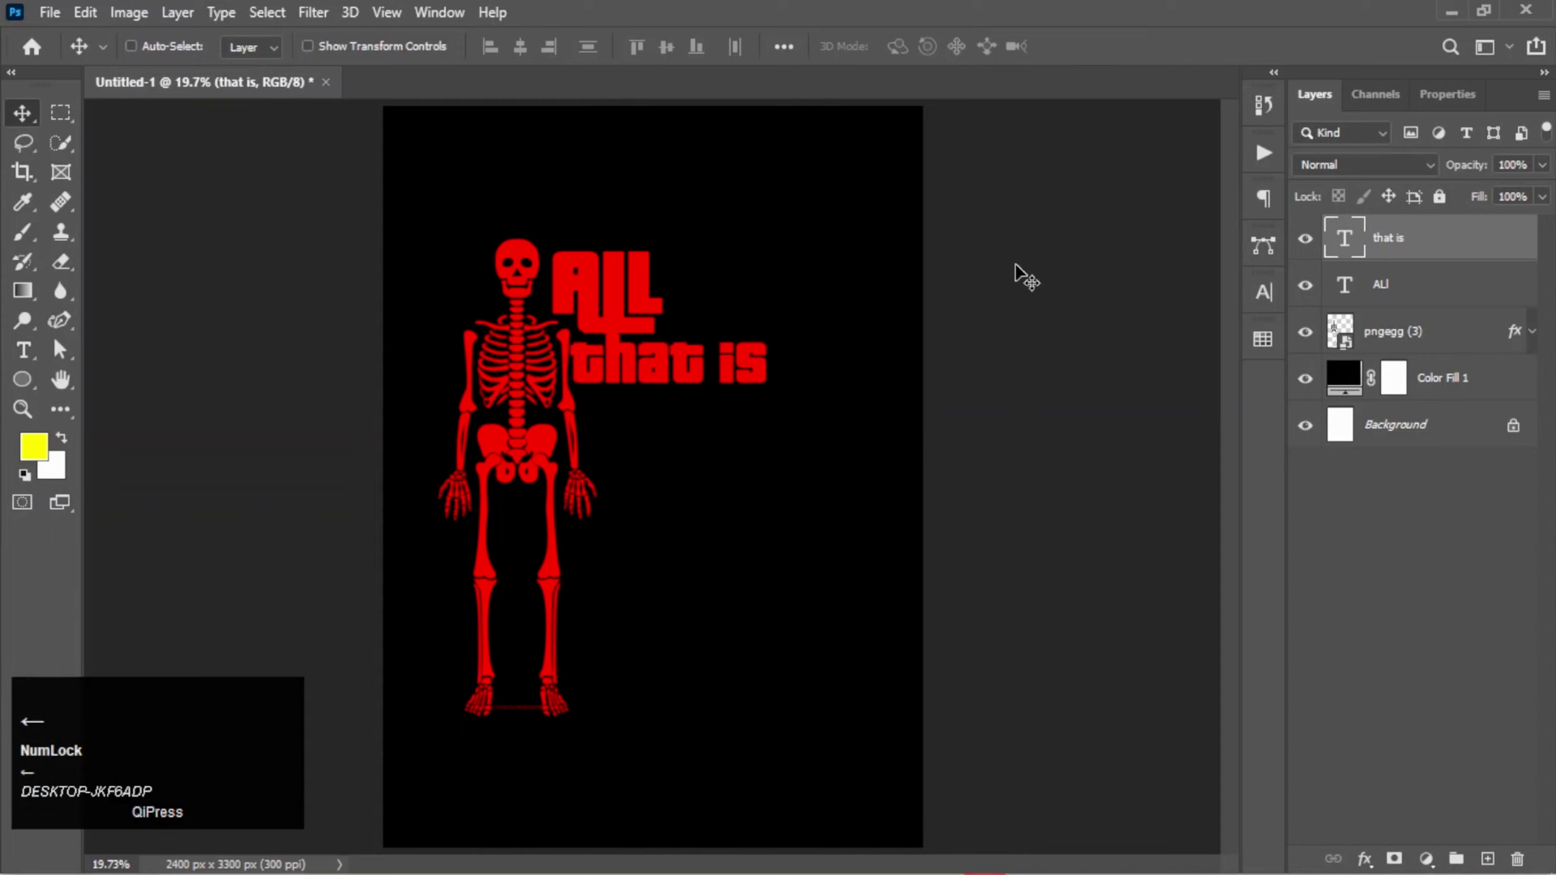
key("Right")
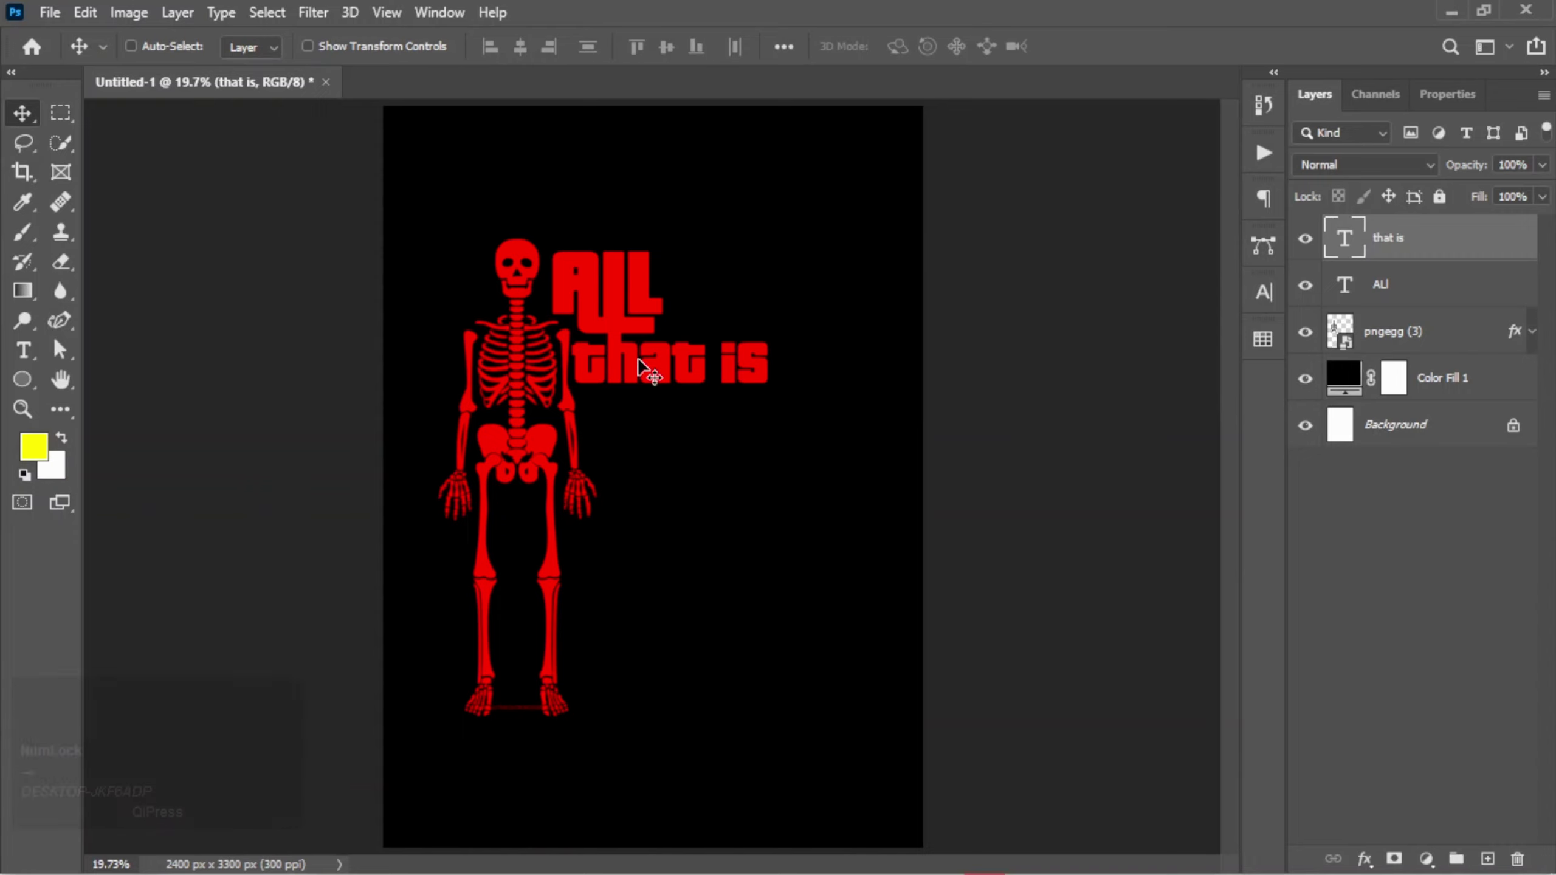
key("Right")
left_click(684, 384)
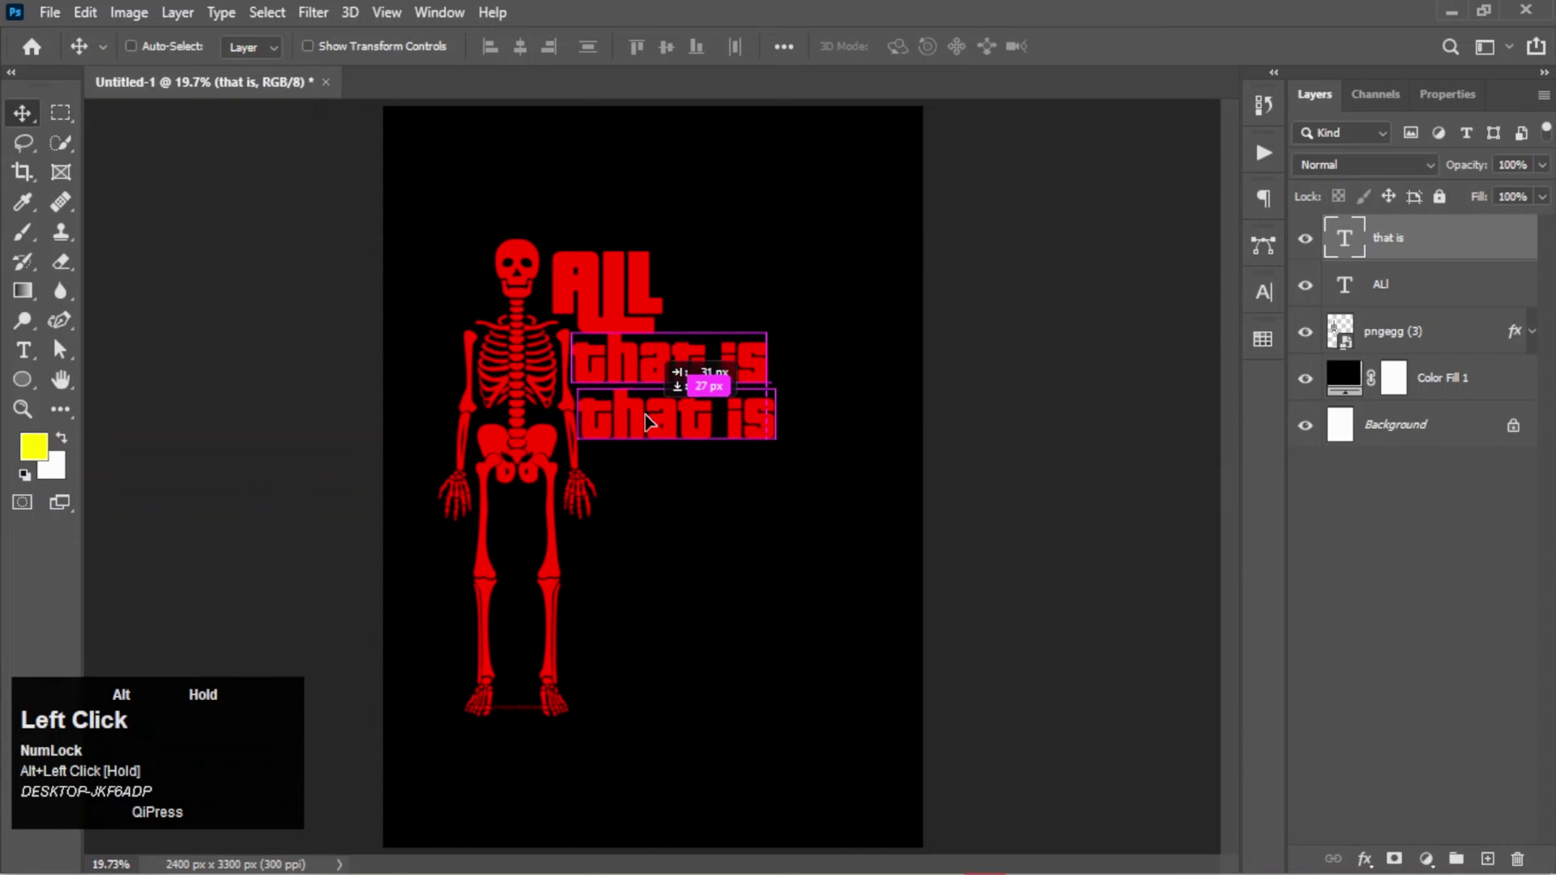
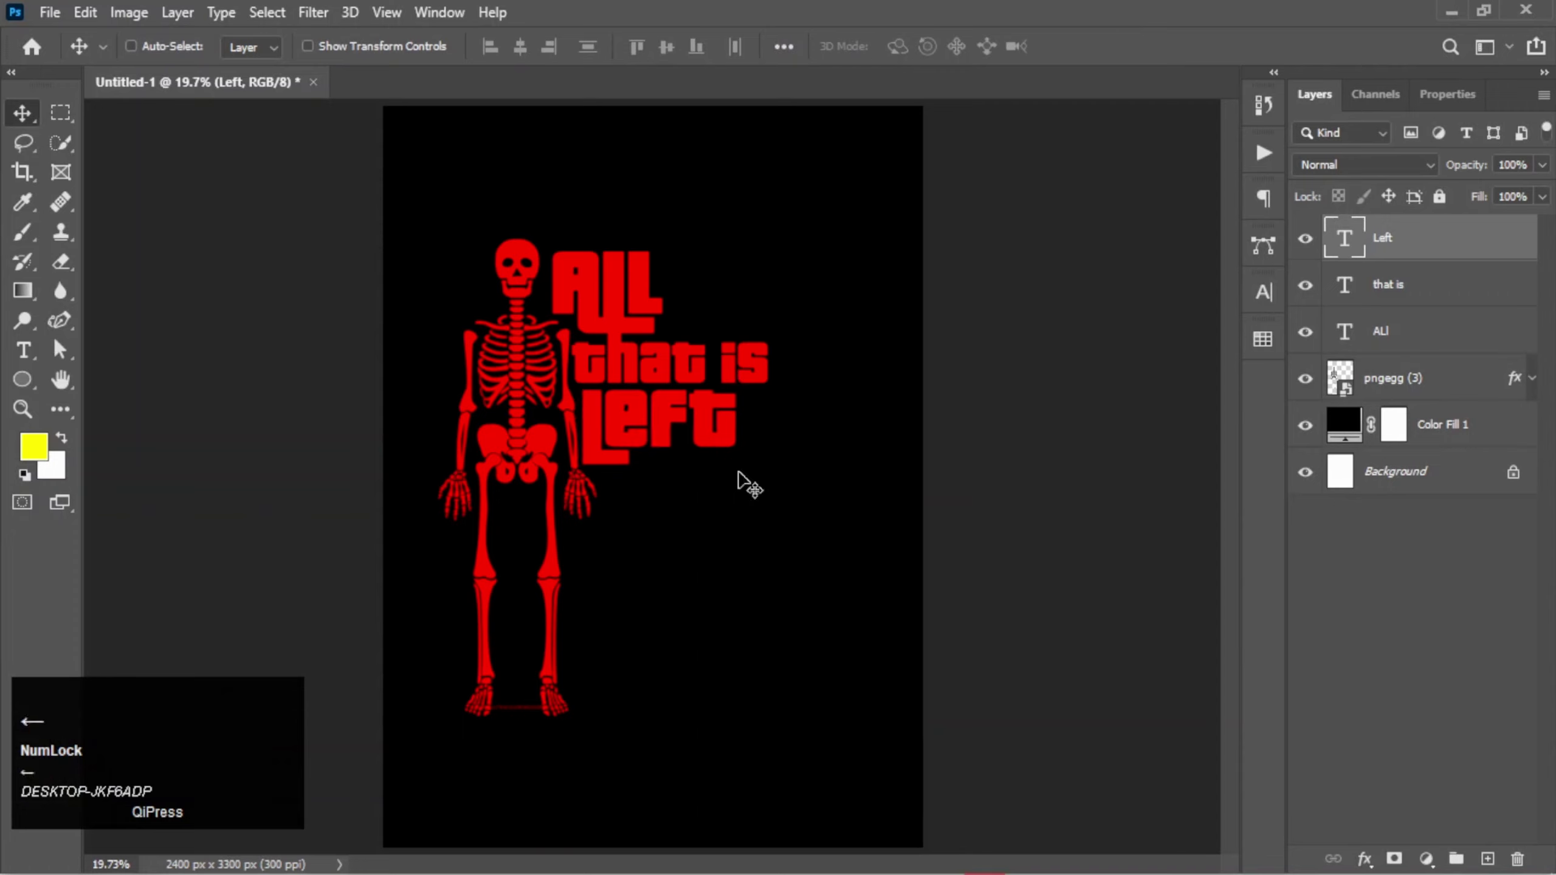
Step: Retype the duplicated Left line to read 'is the' and commit it
key("Left")
key("Up")
key("Down")
key("Up")
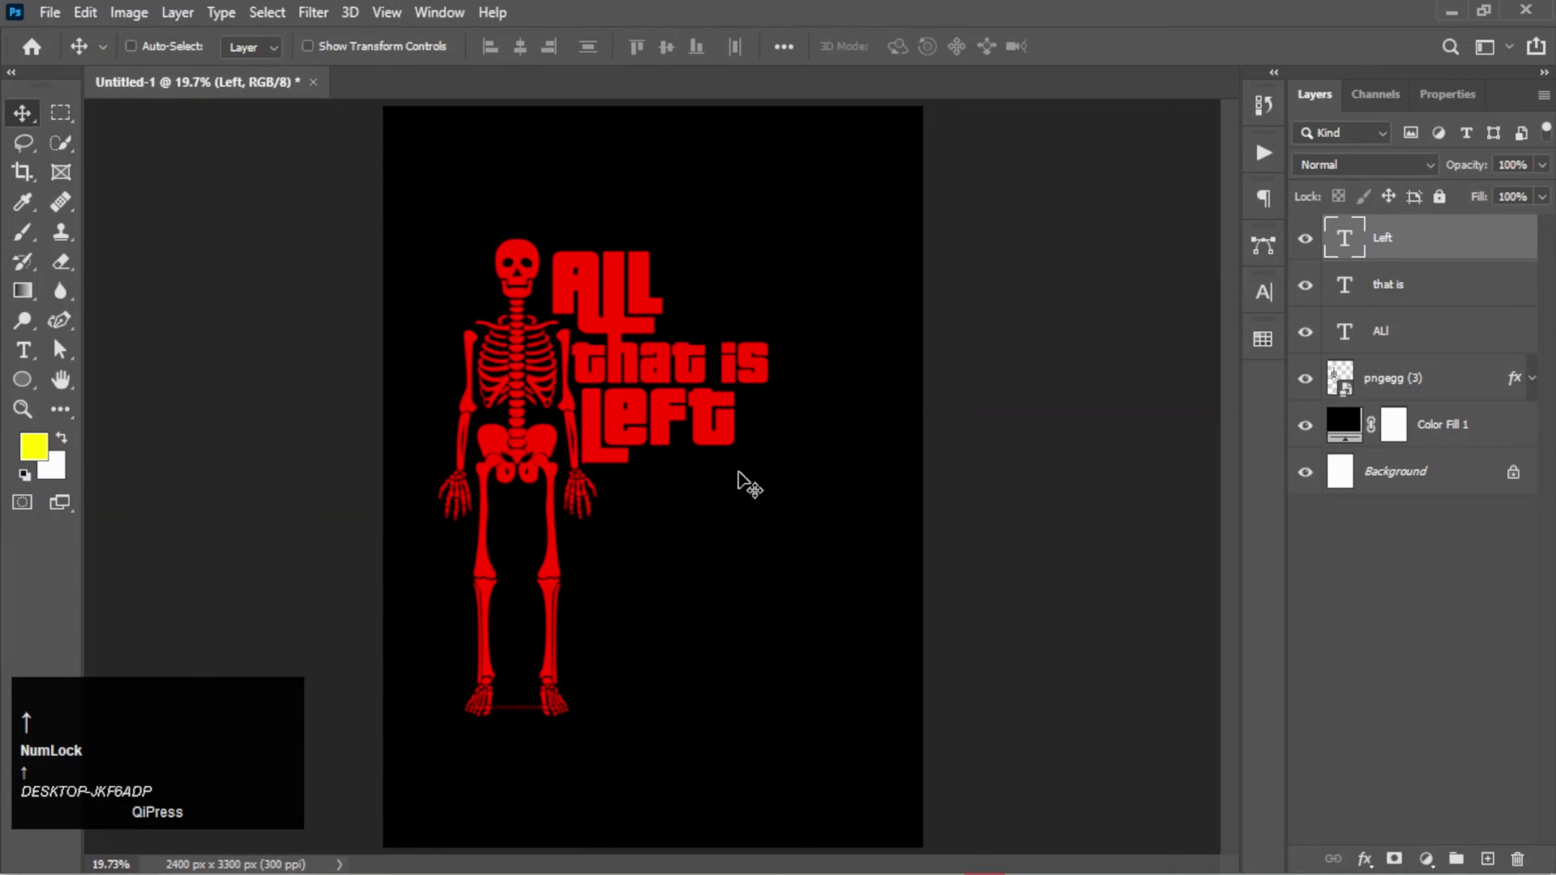
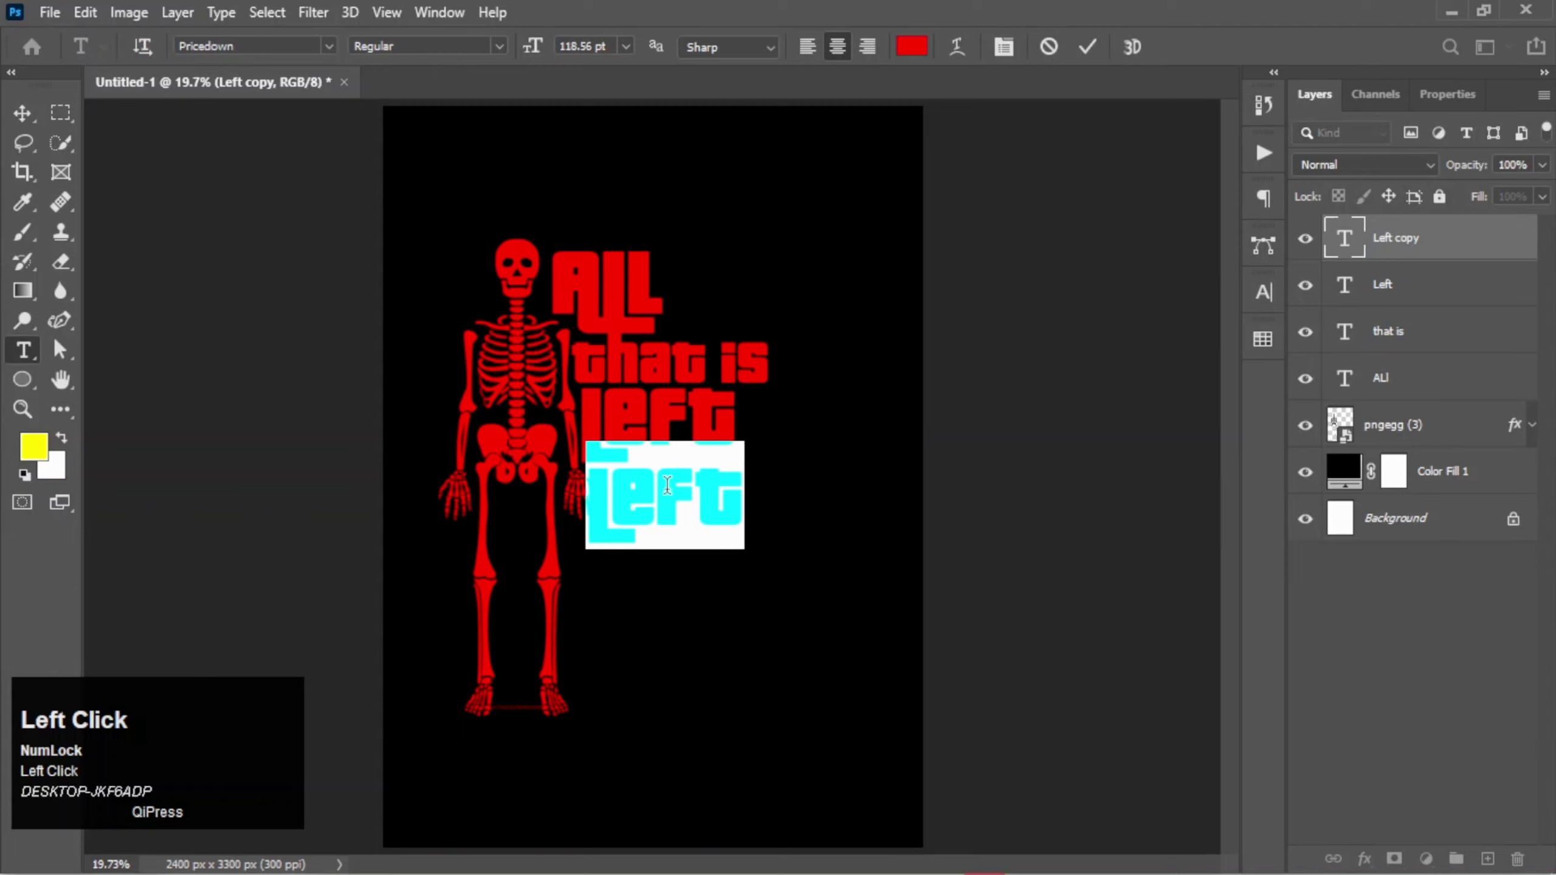
type("is")
key("space")
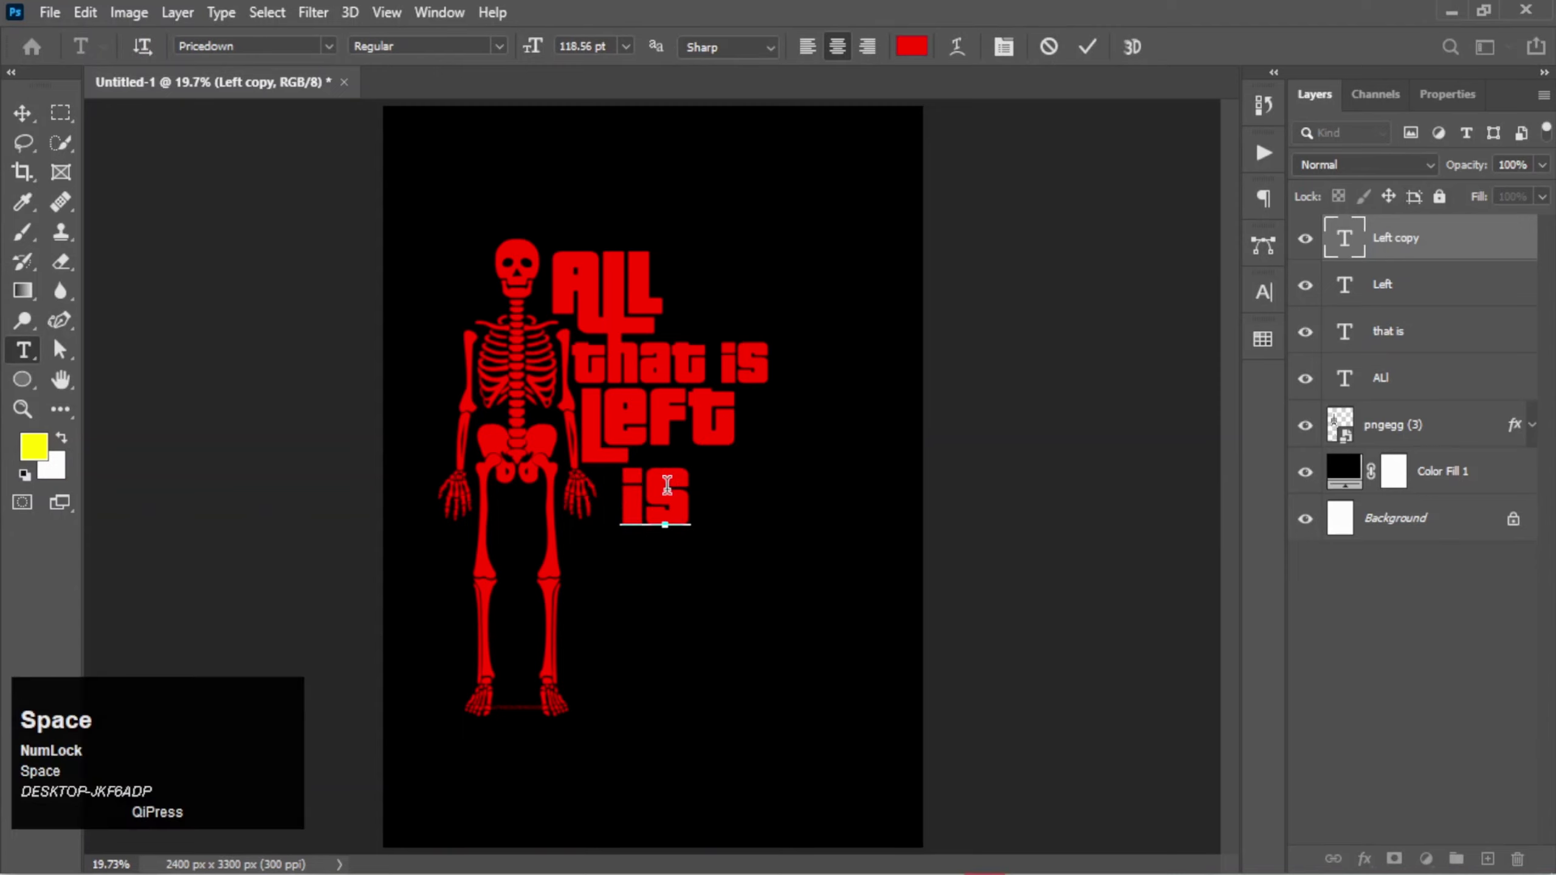
type("the")
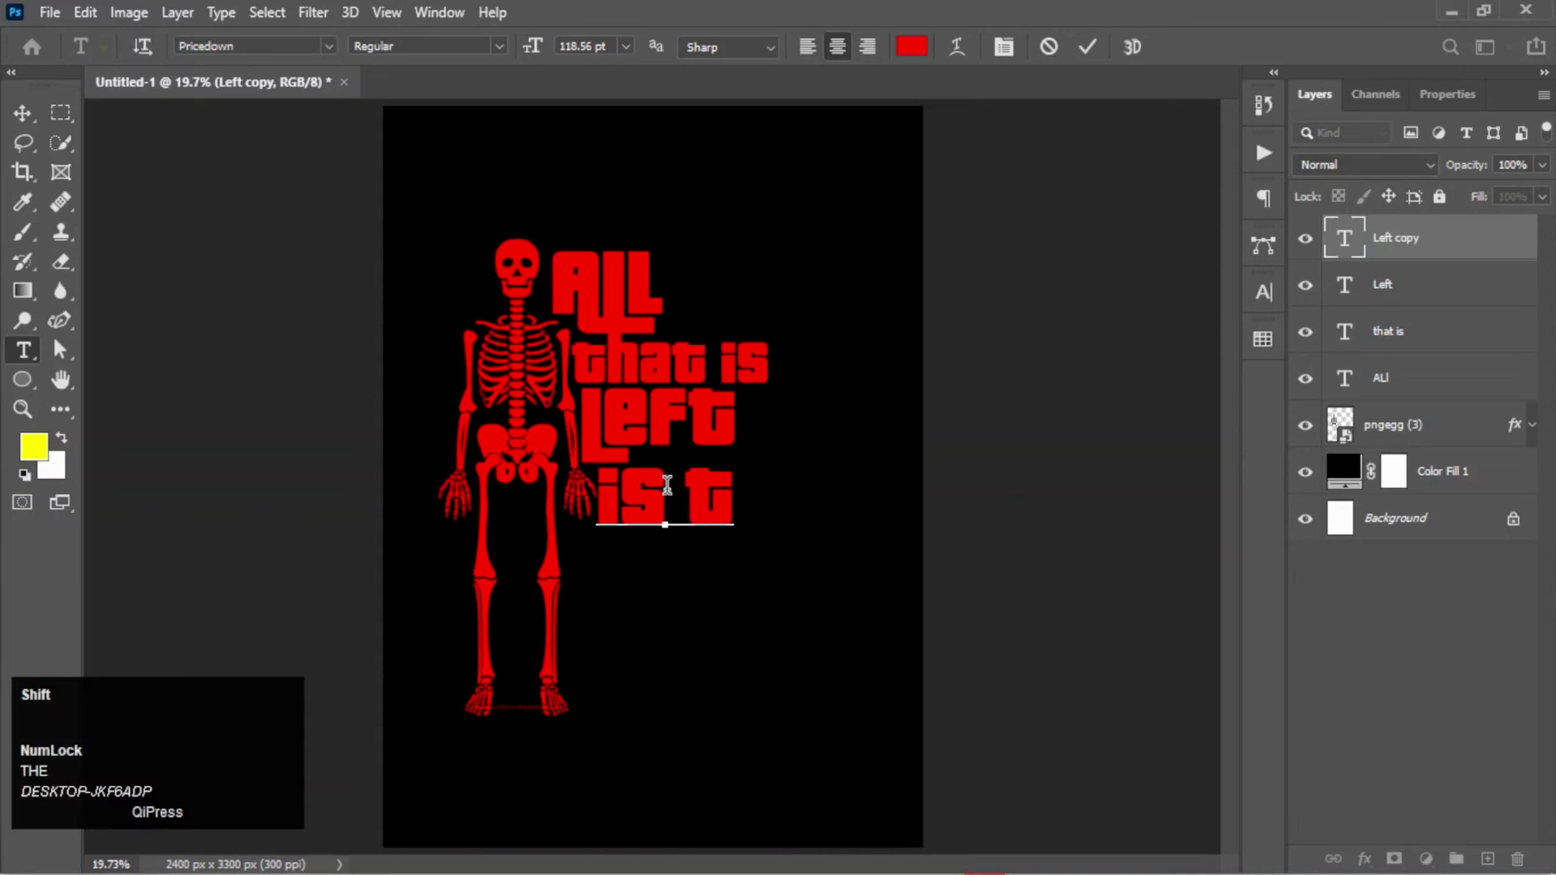
key("shift+h")
key("e")
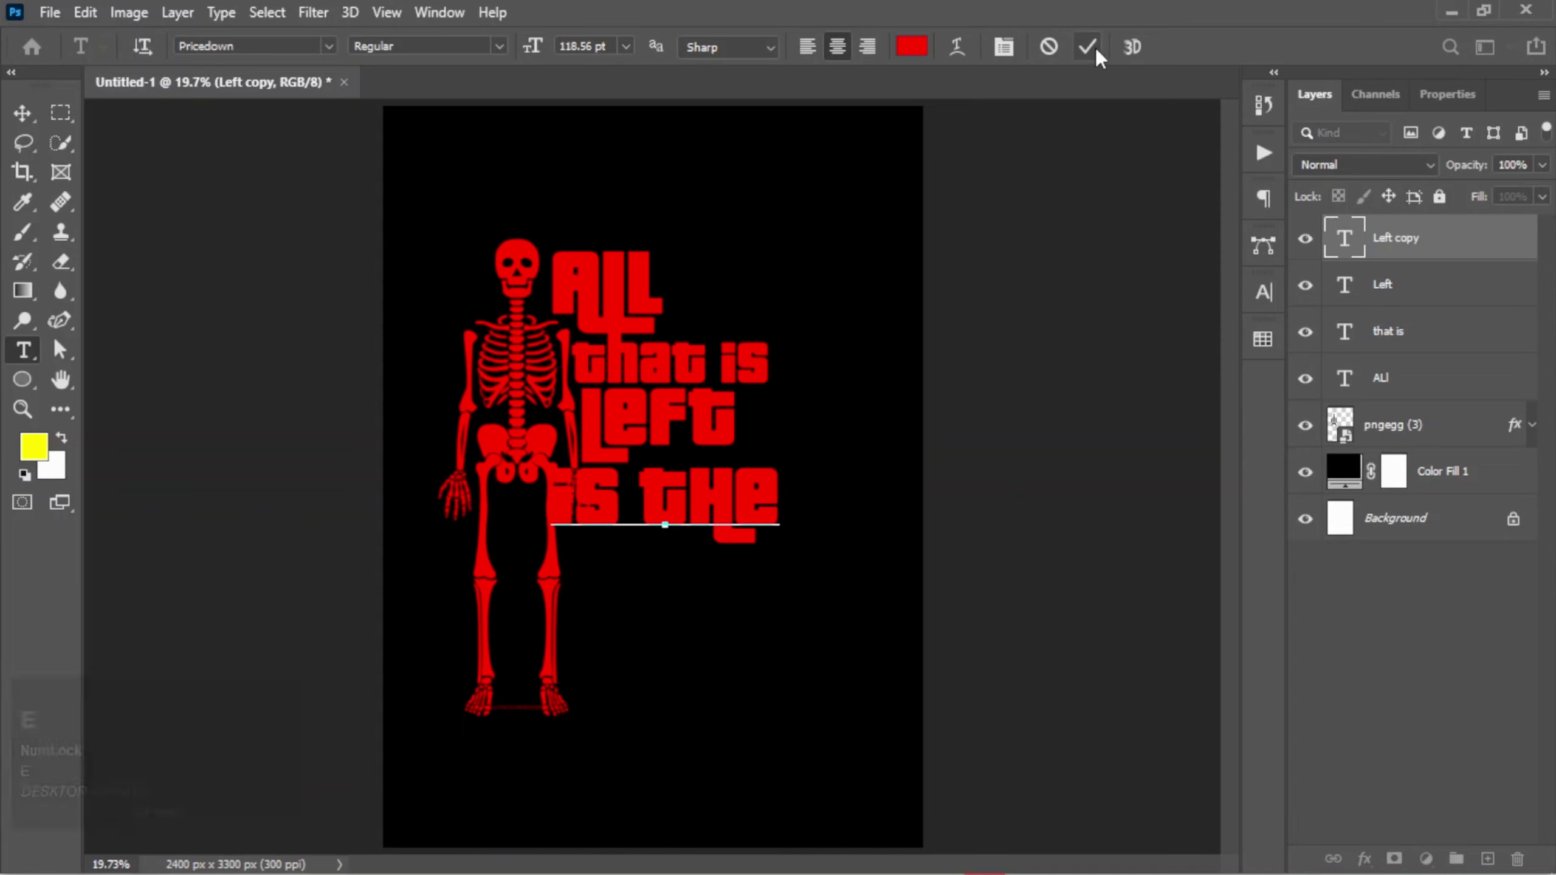
left_click(1102, 54)
Step: Scale the 'is the' line down to sit small beneath LEFT
key("ctrl+t")
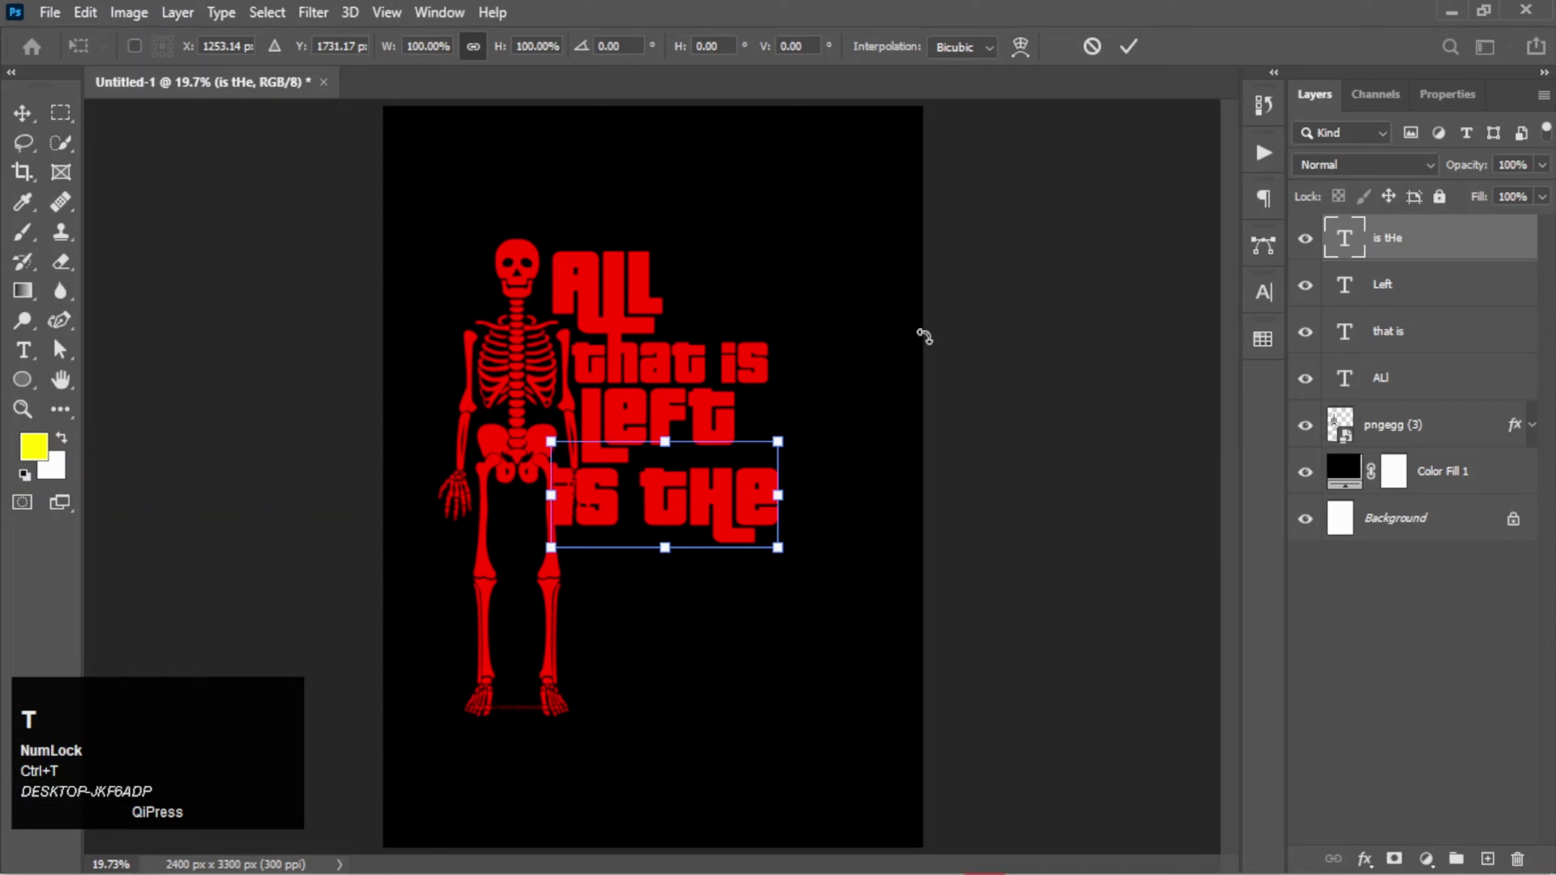
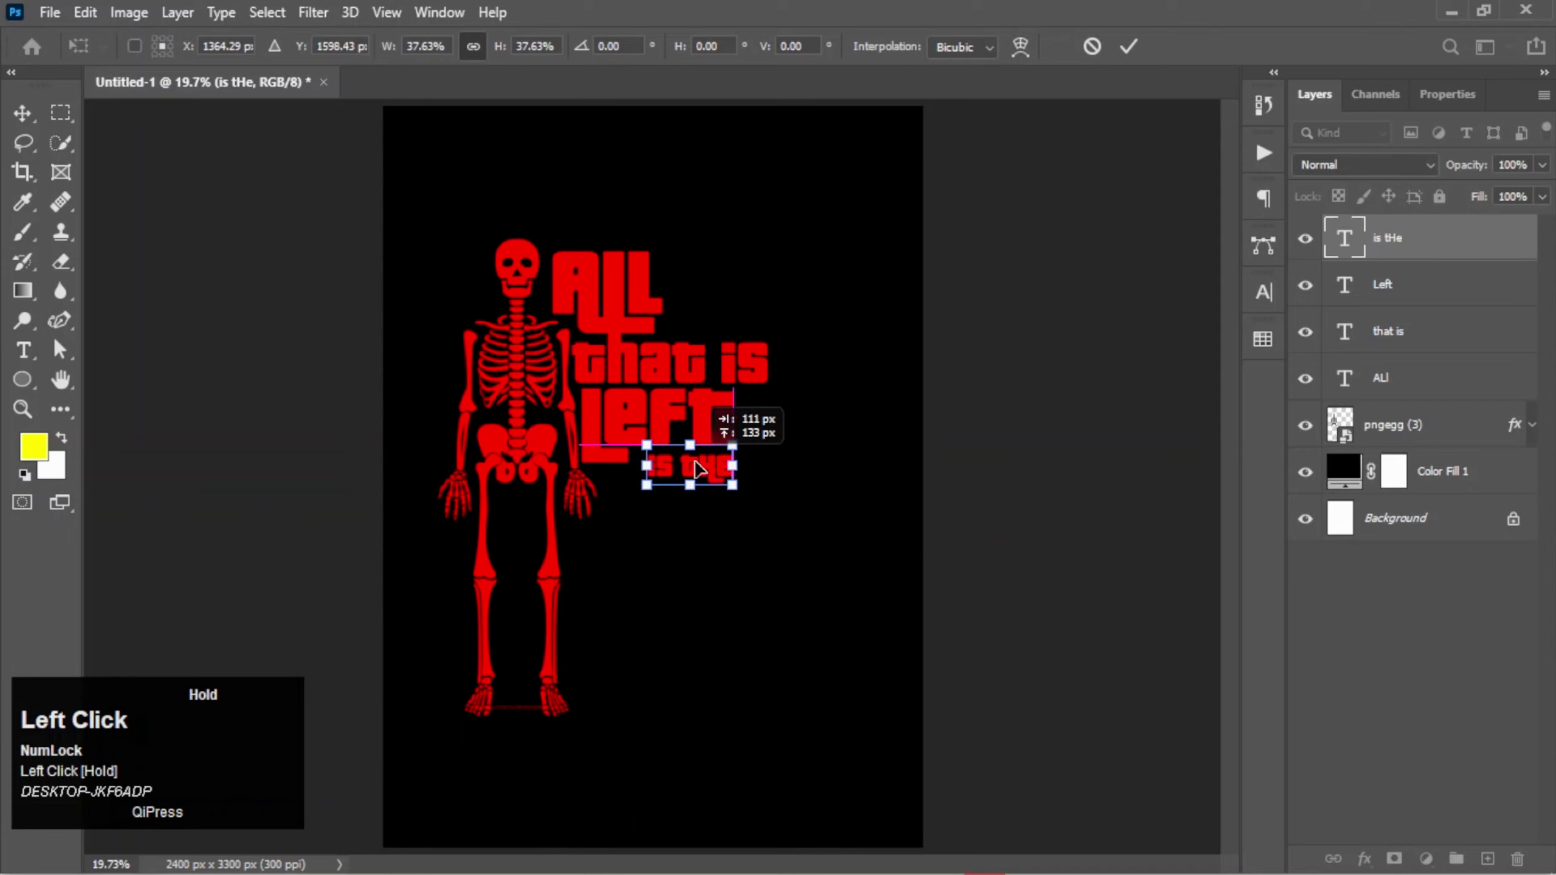
key("Up")
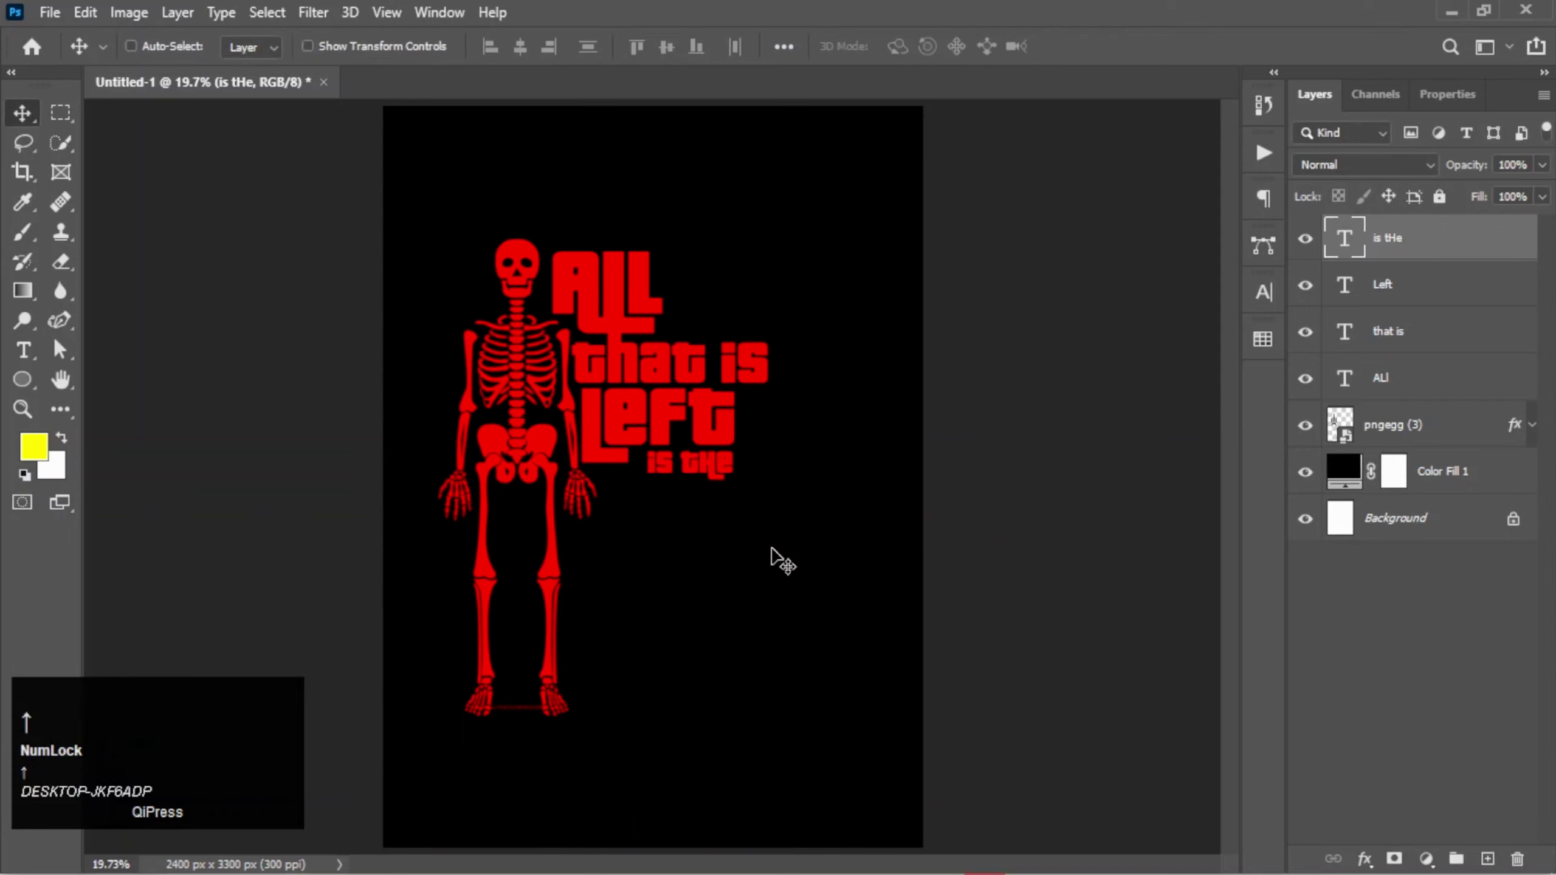
Step: Duplicate the LEFT text layer below 'is the' and select its word for replacement
key("Down")
key("Up")
left_click(1470, 283)
key("Up")
left_click(914, 384)
left_click(870, 382)
left_click_drag(647, 417, 651, 514)
left_click(659, 479)
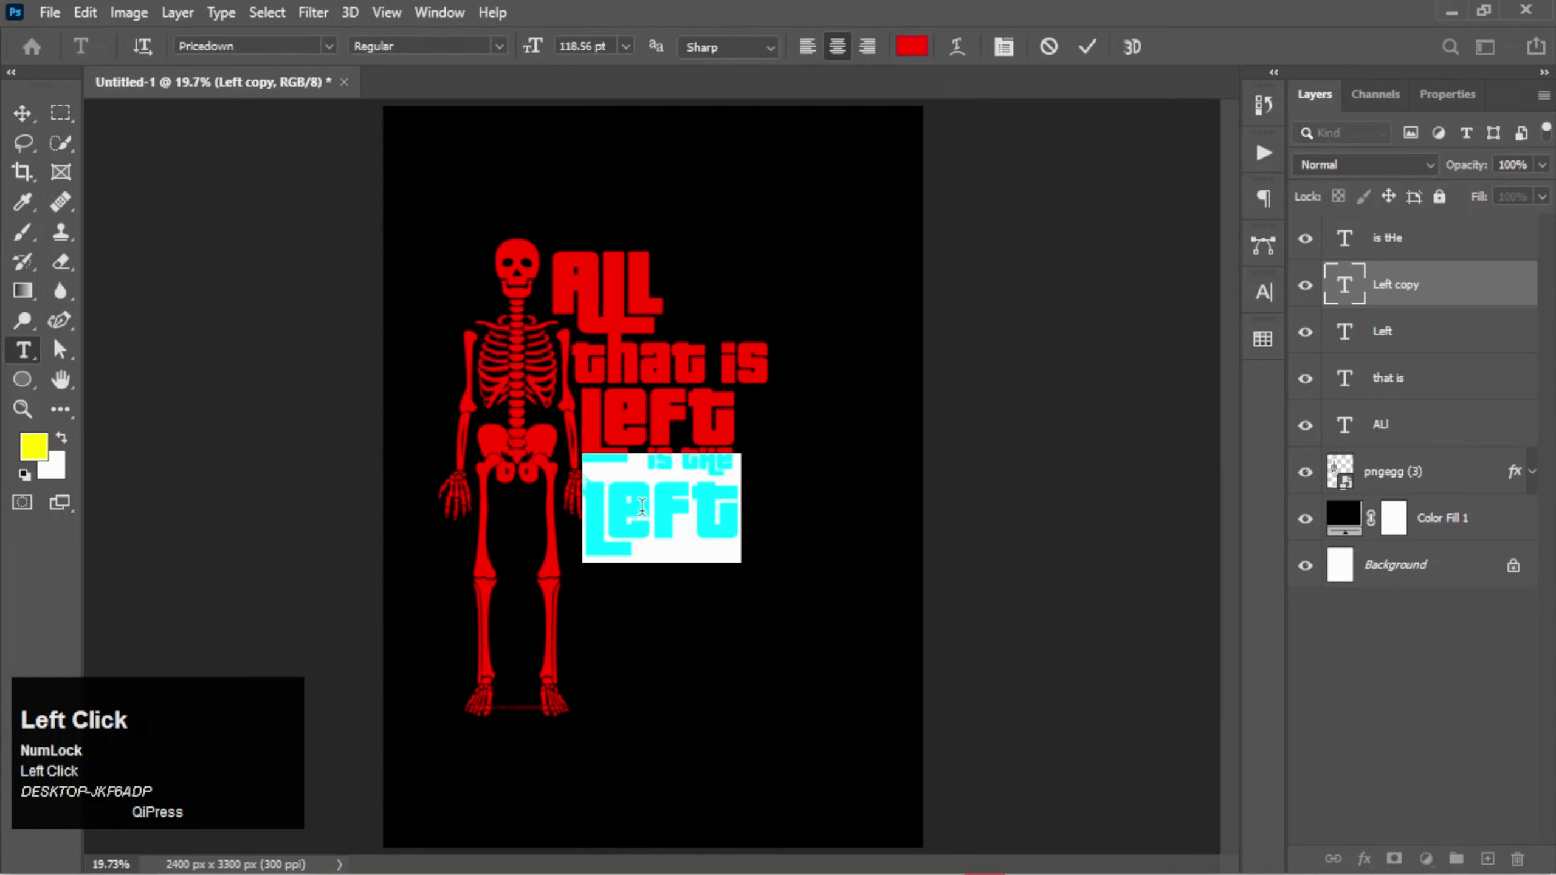
Step: Retype the copy as 'truth' and open its colour to set it white
key("t")
key("r")
key("shift+r")
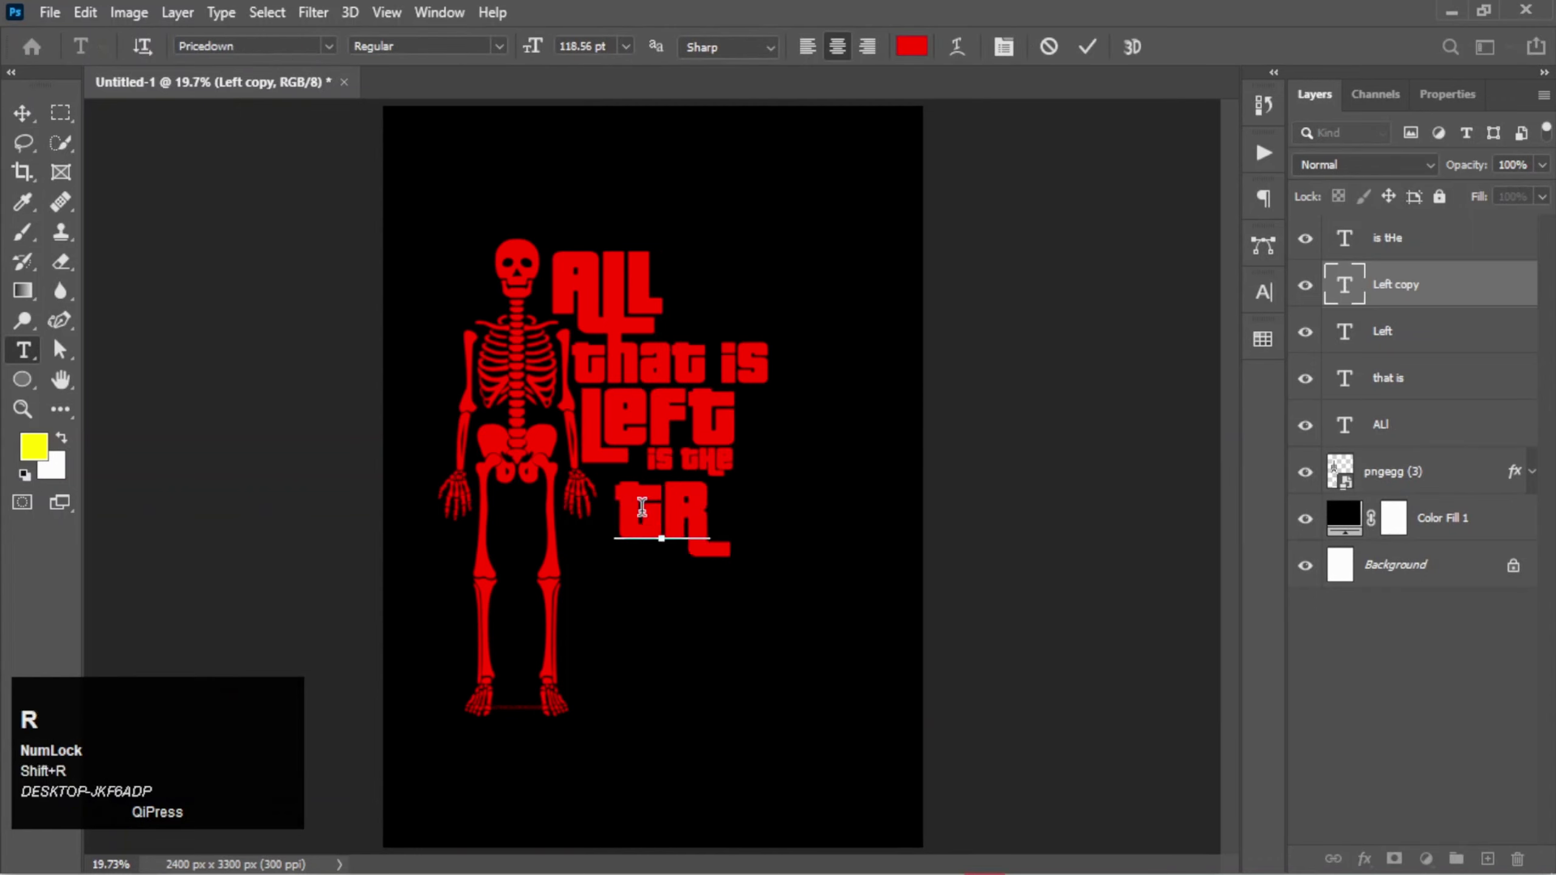
key("u")
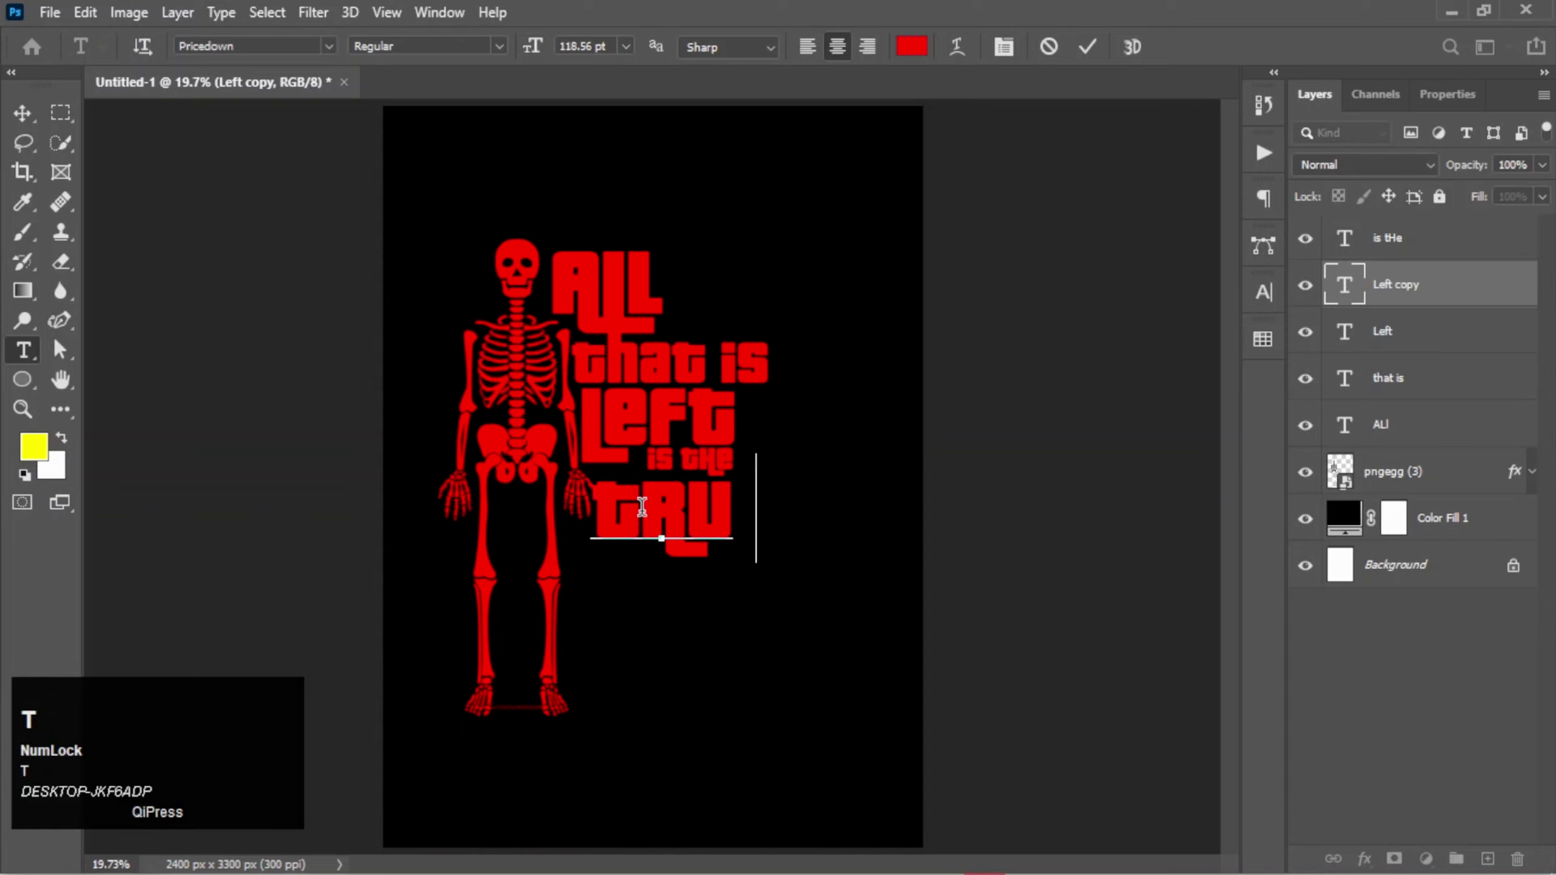
type("th")
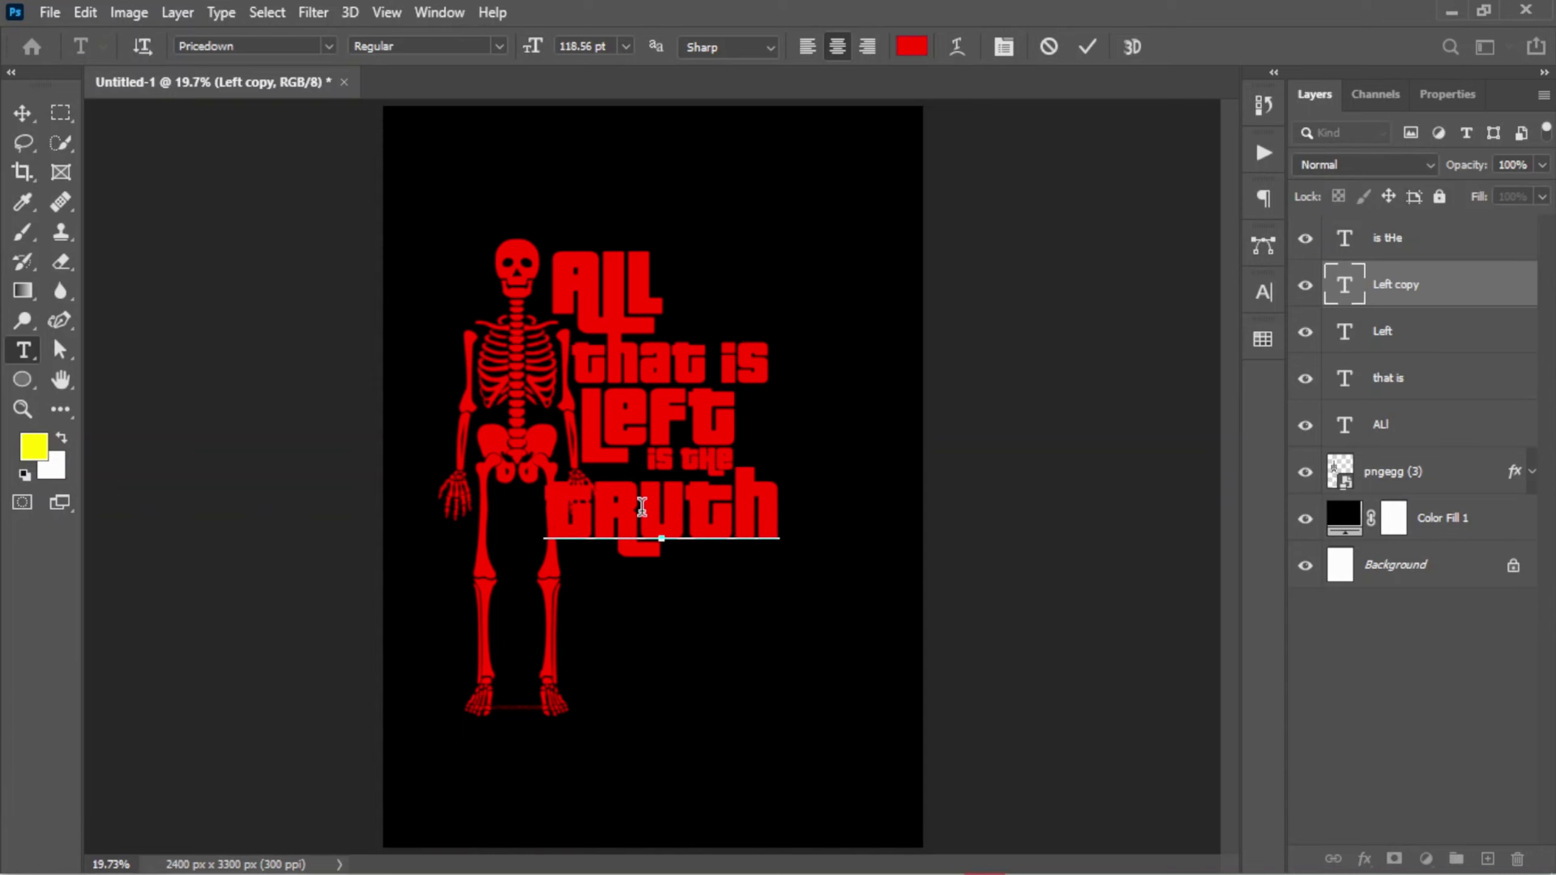
left_click(704, 483)
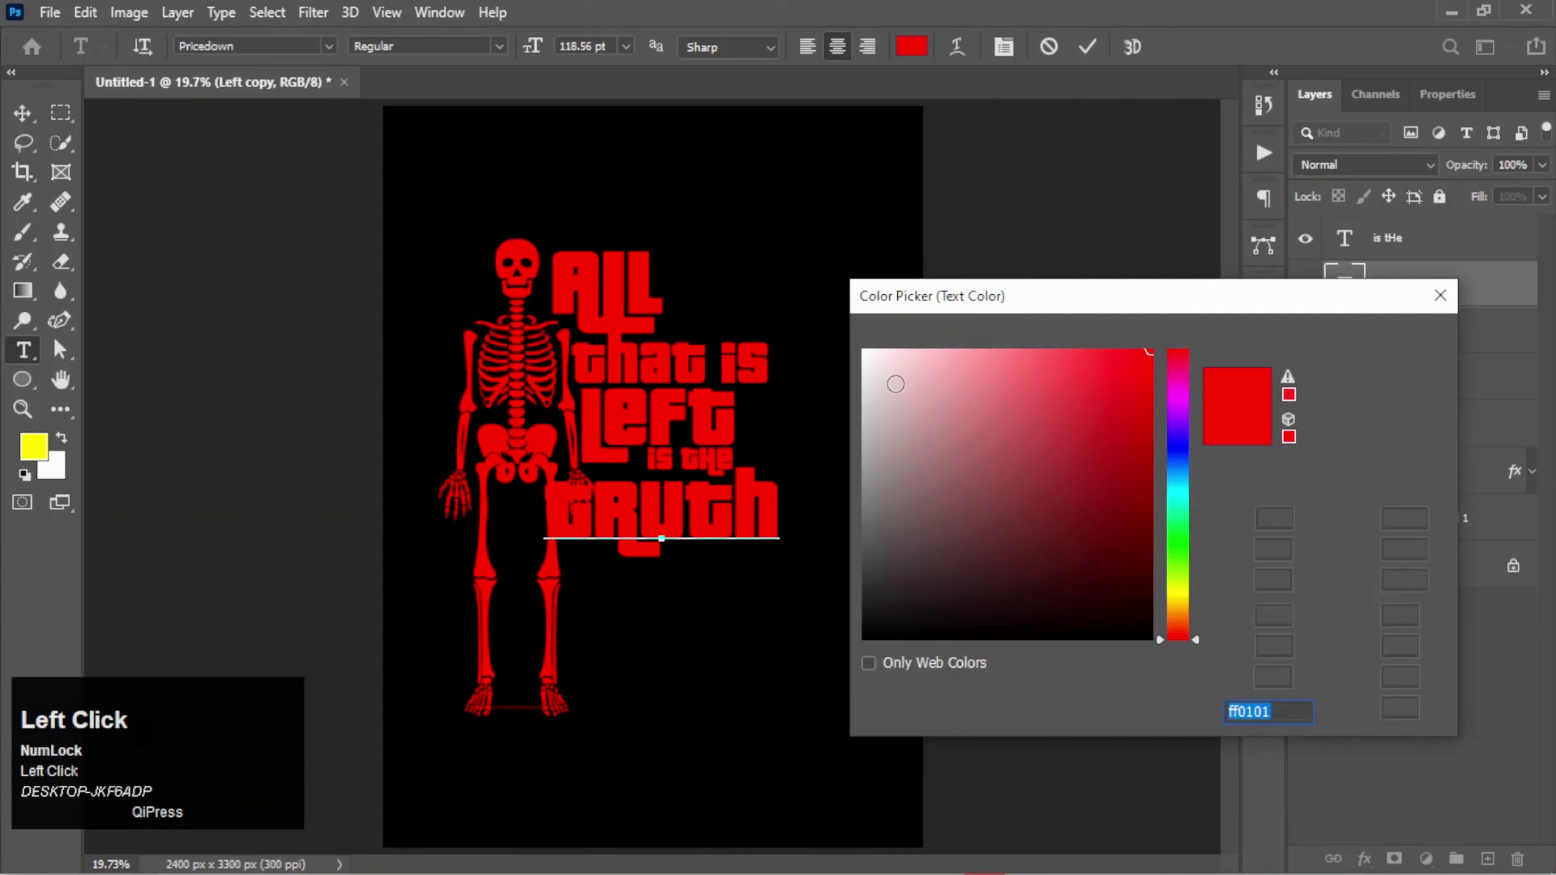
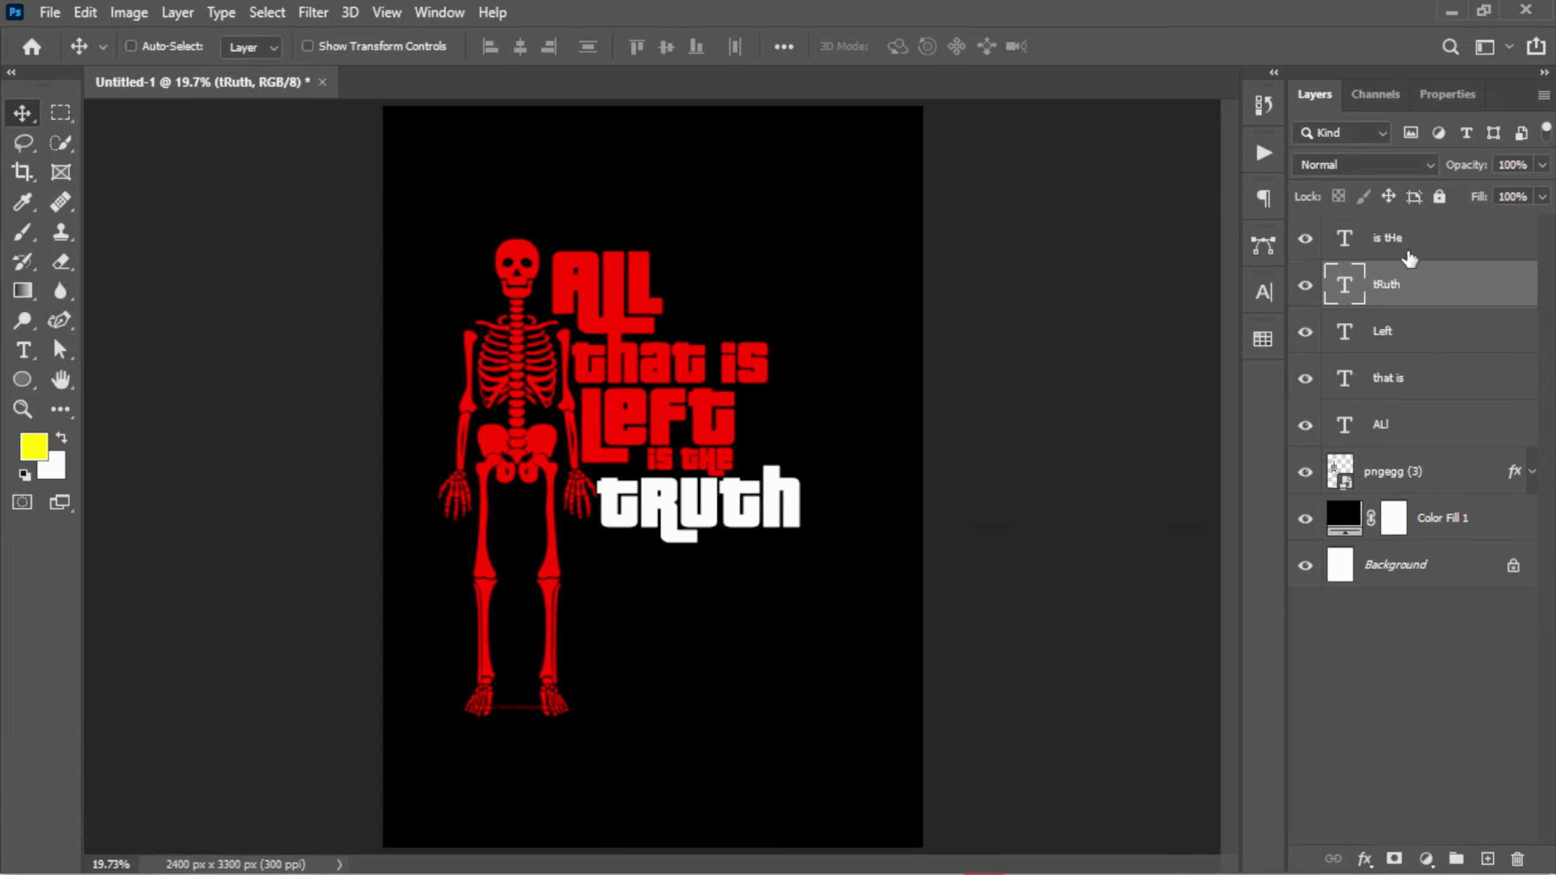
Step: Group all five text layers into a group named 'Text', then select the skeleton layer
left_click(1443, 250)
key("ctrl+g")
left_click(1402, 233)
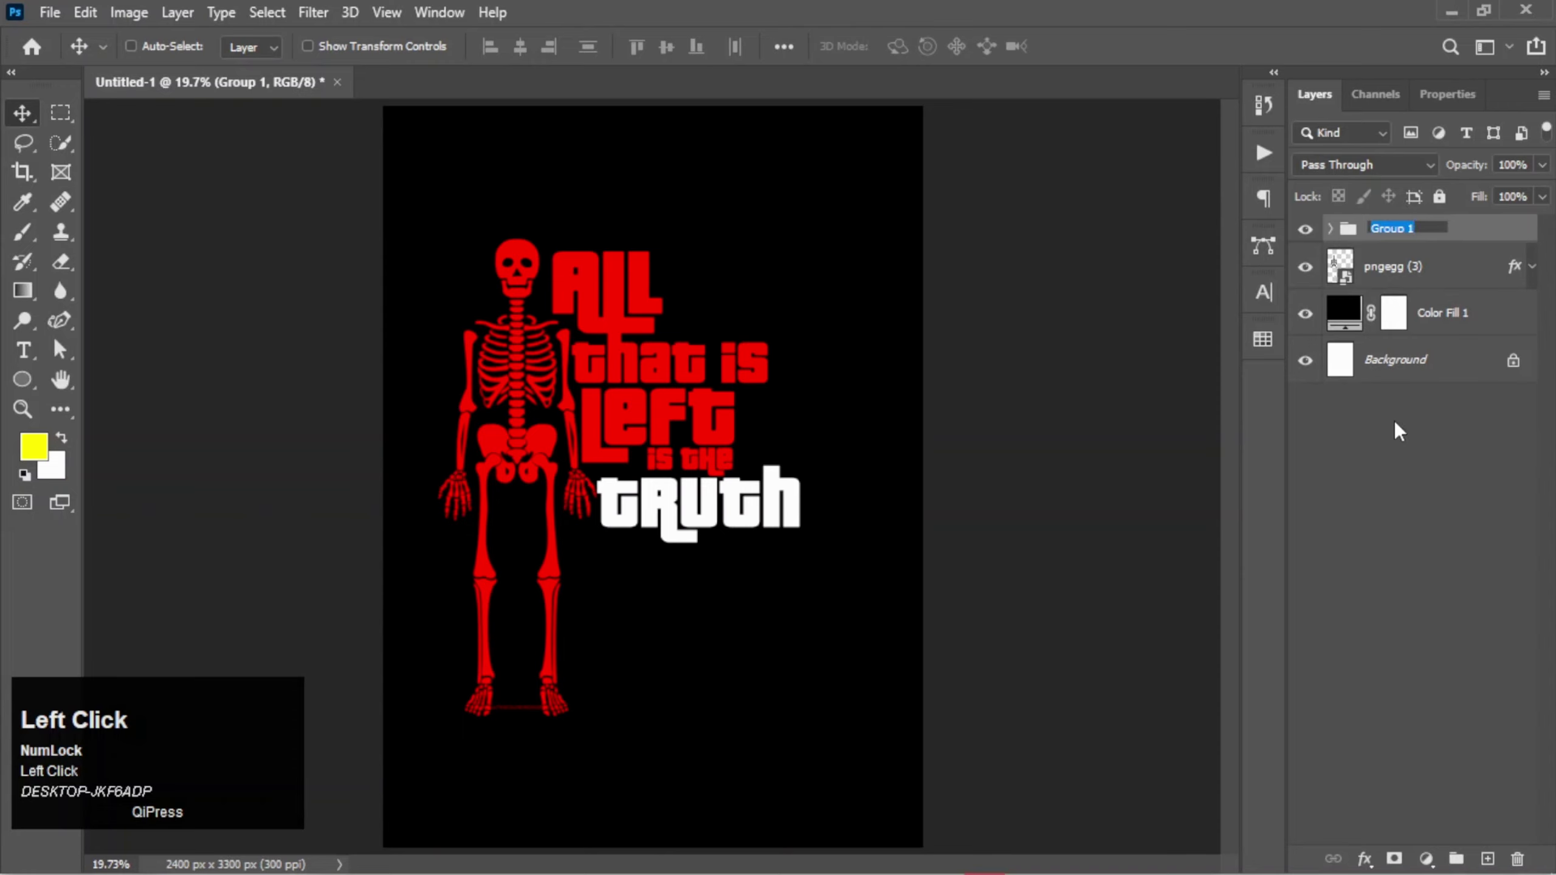
type("ext")
key("Return")
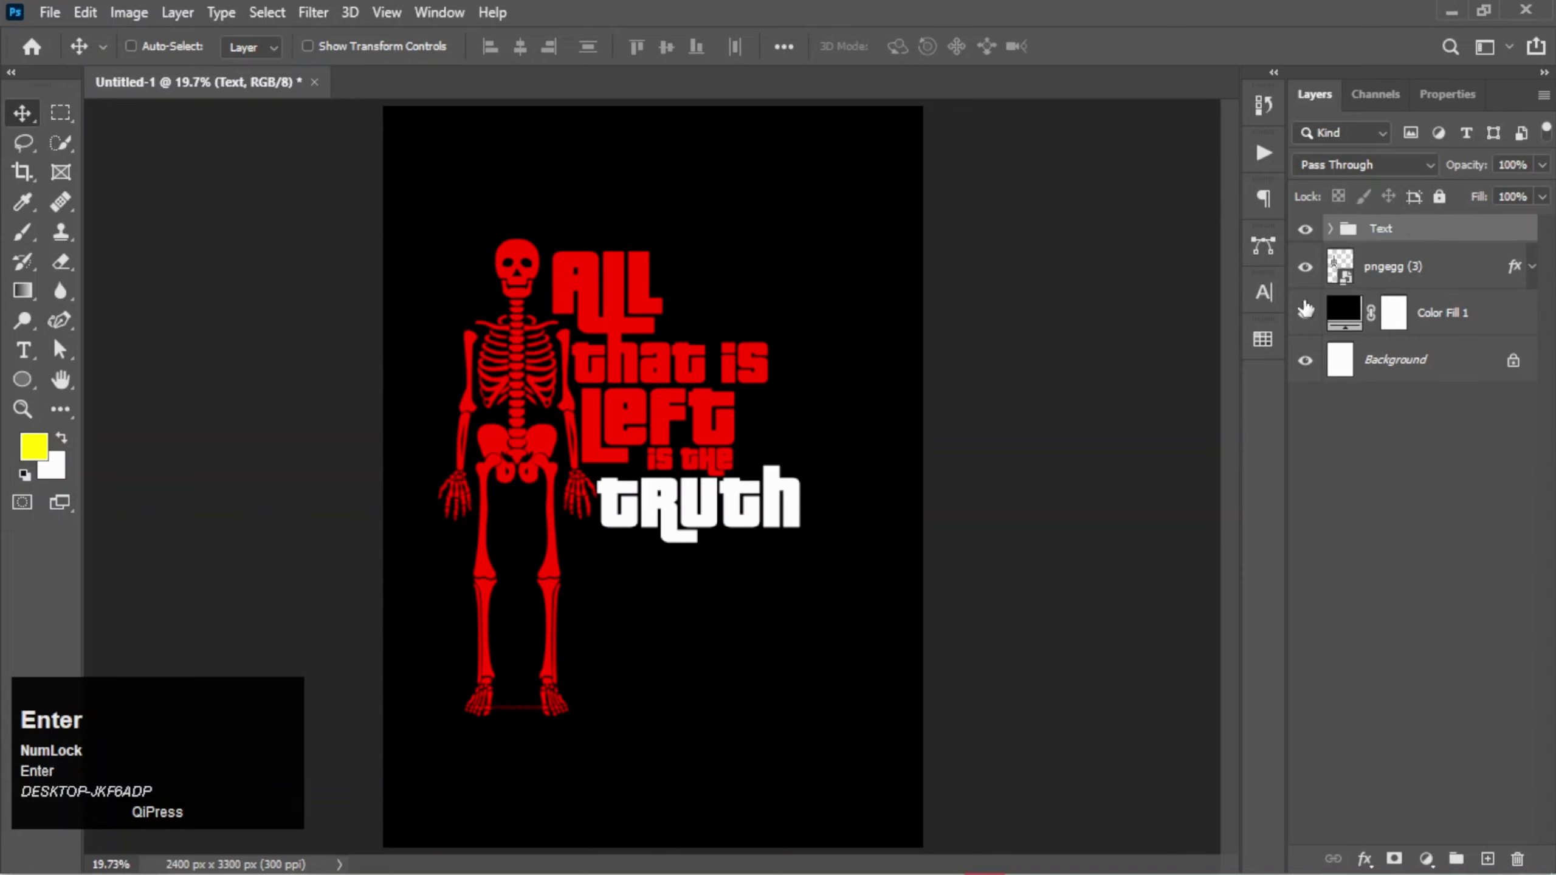
left_click(1318, 244)
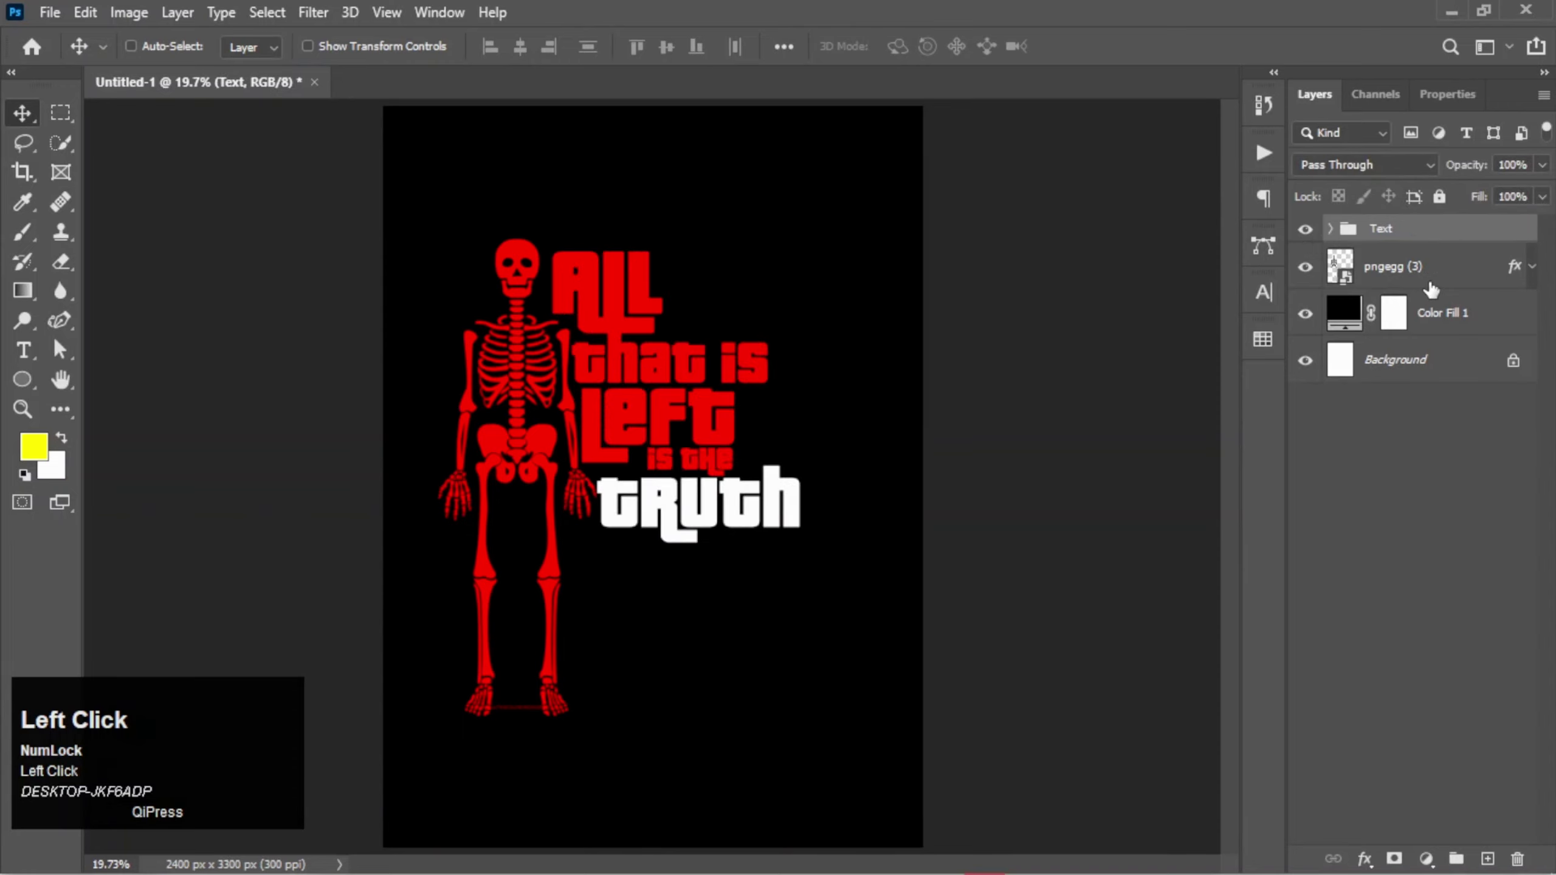
Step: Rasterize the skeleton layer's style and select it together with the Text group for scaling
right_click(1439, 289)
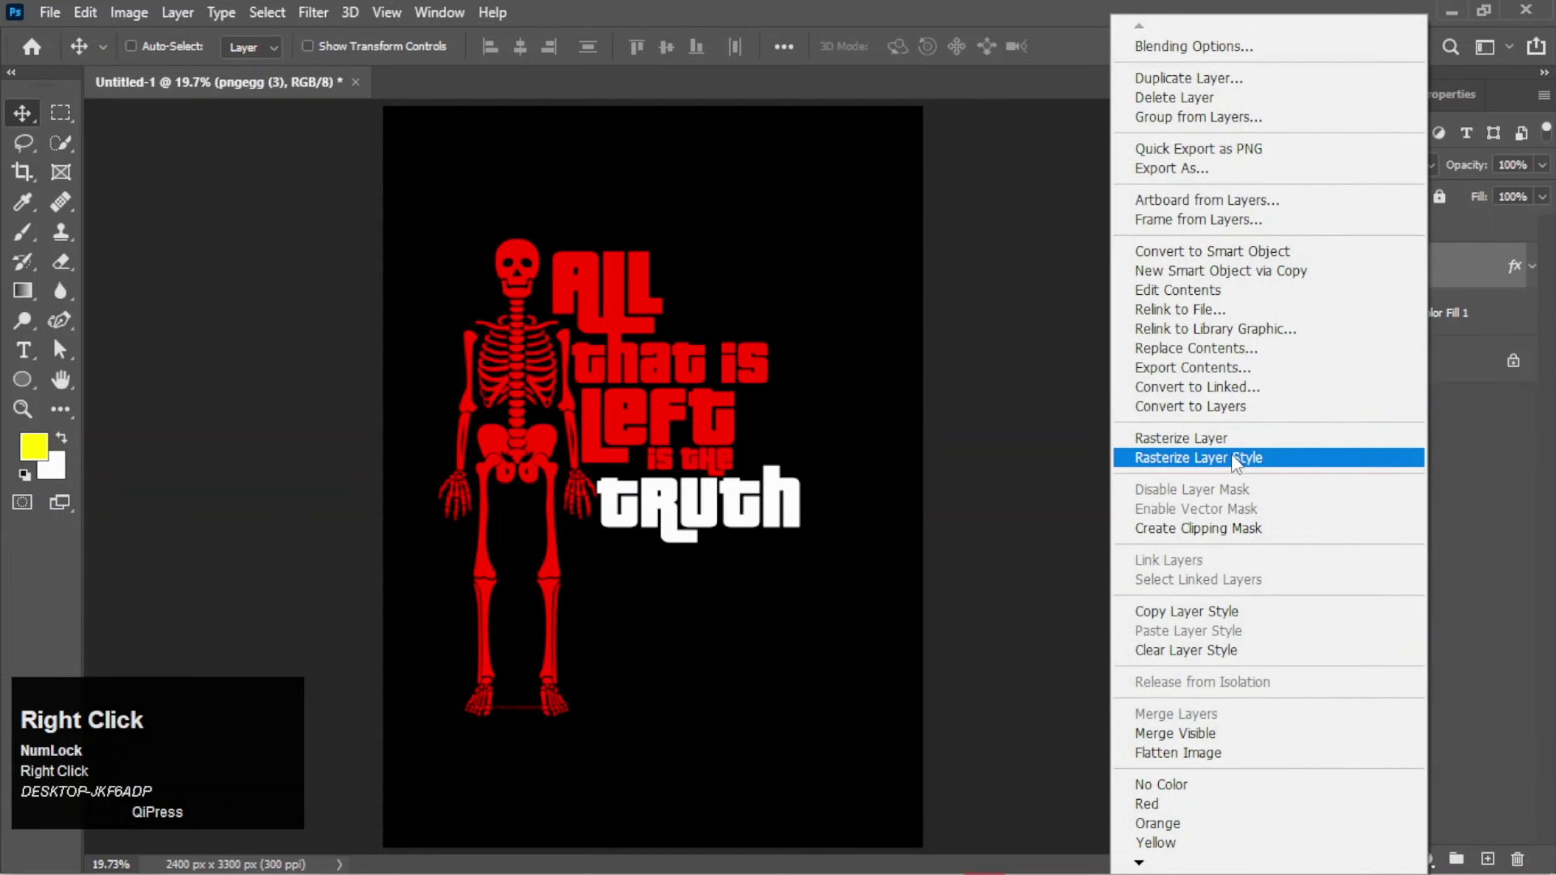
left_click(1239, 443)
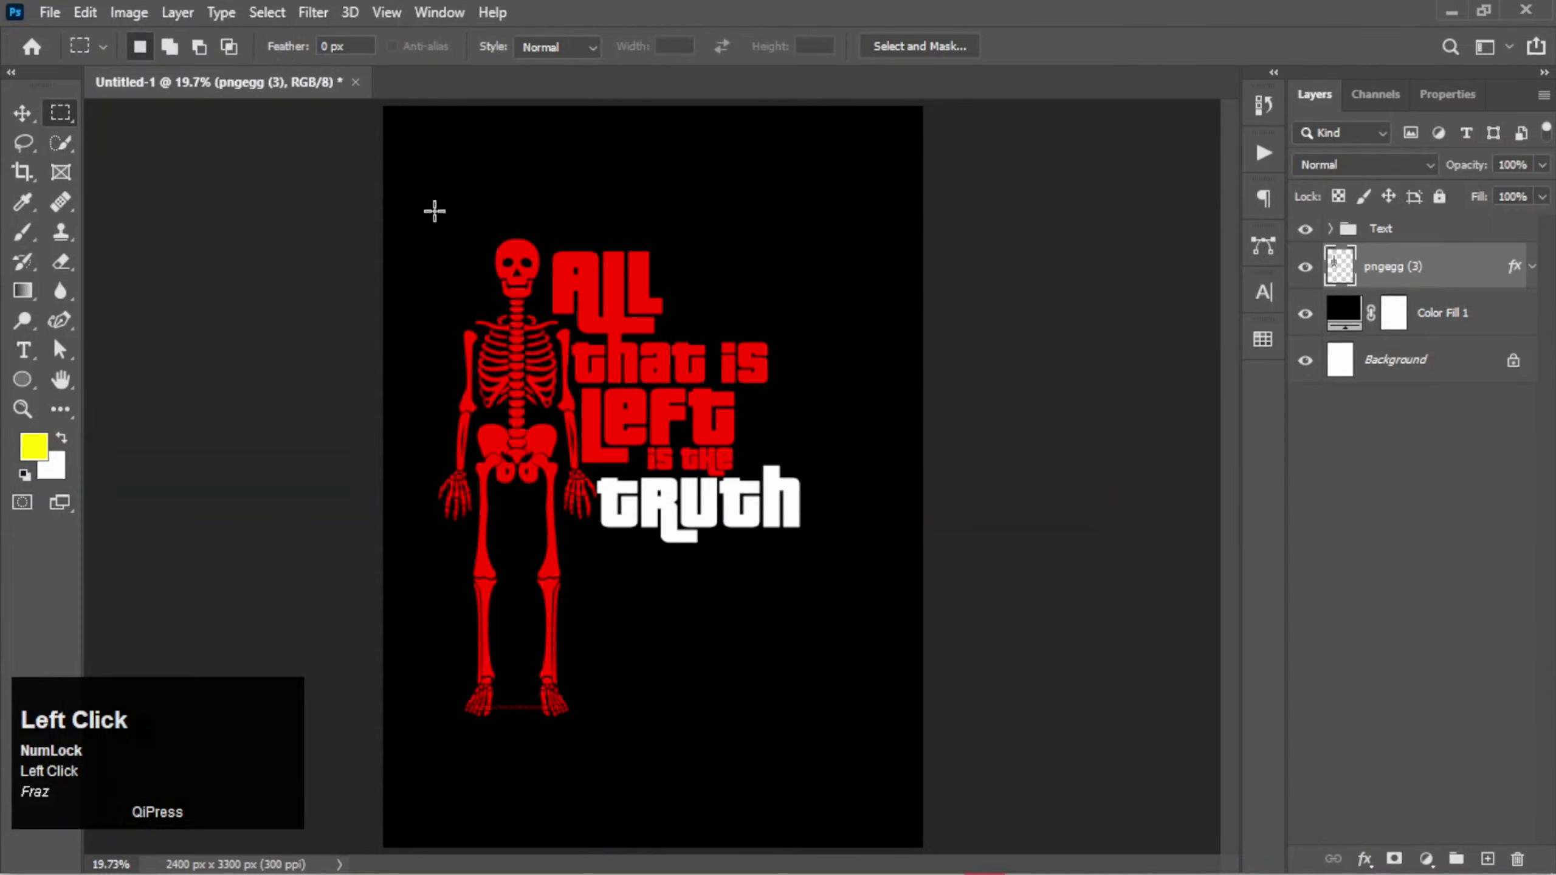
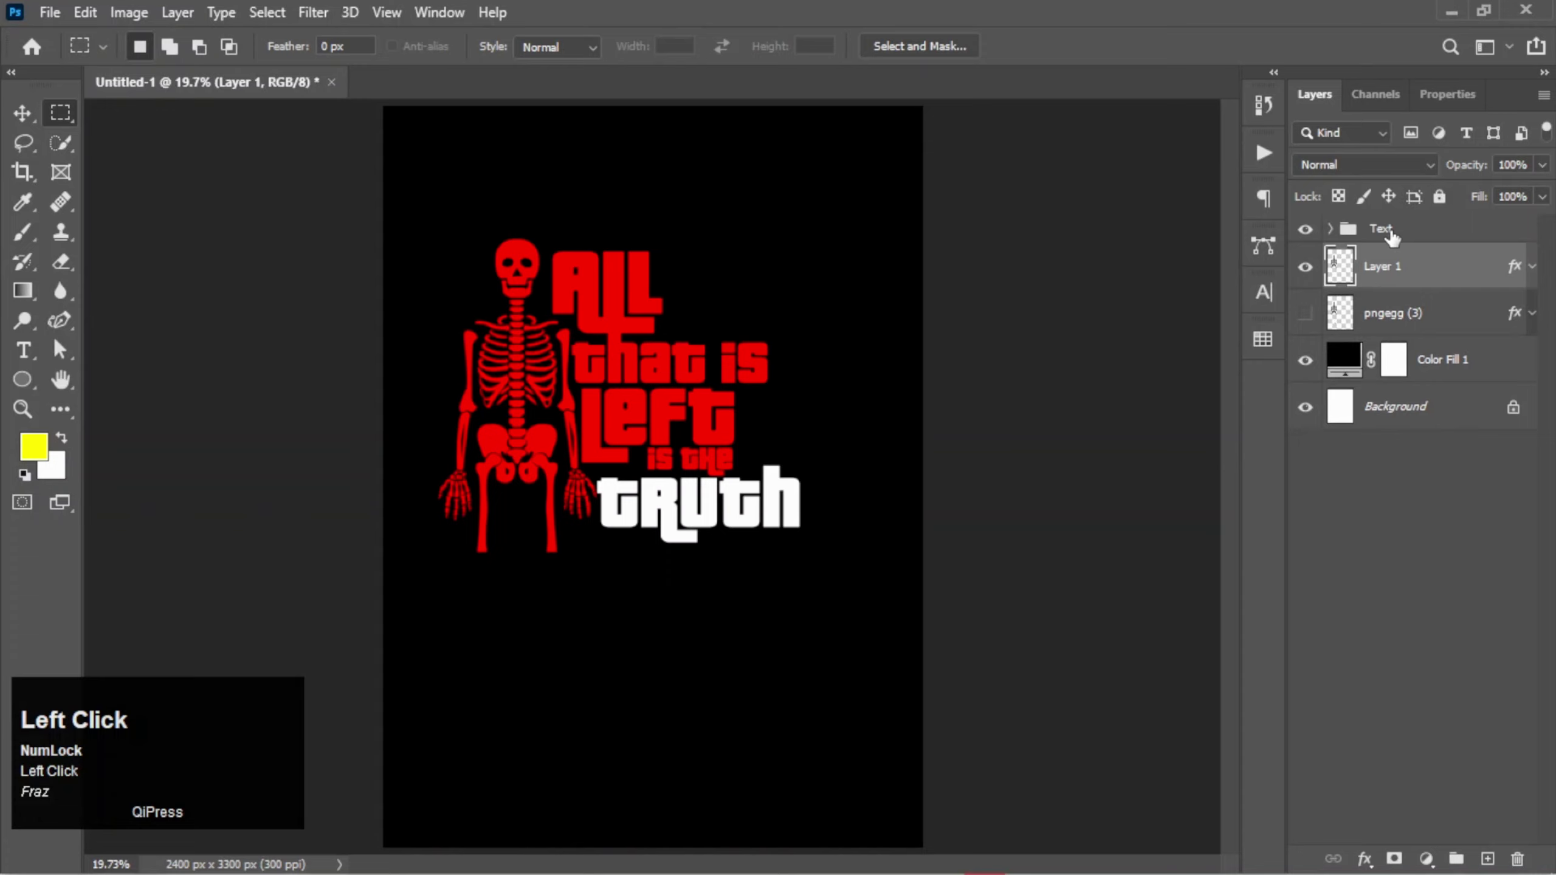
left_click(1431, 483)
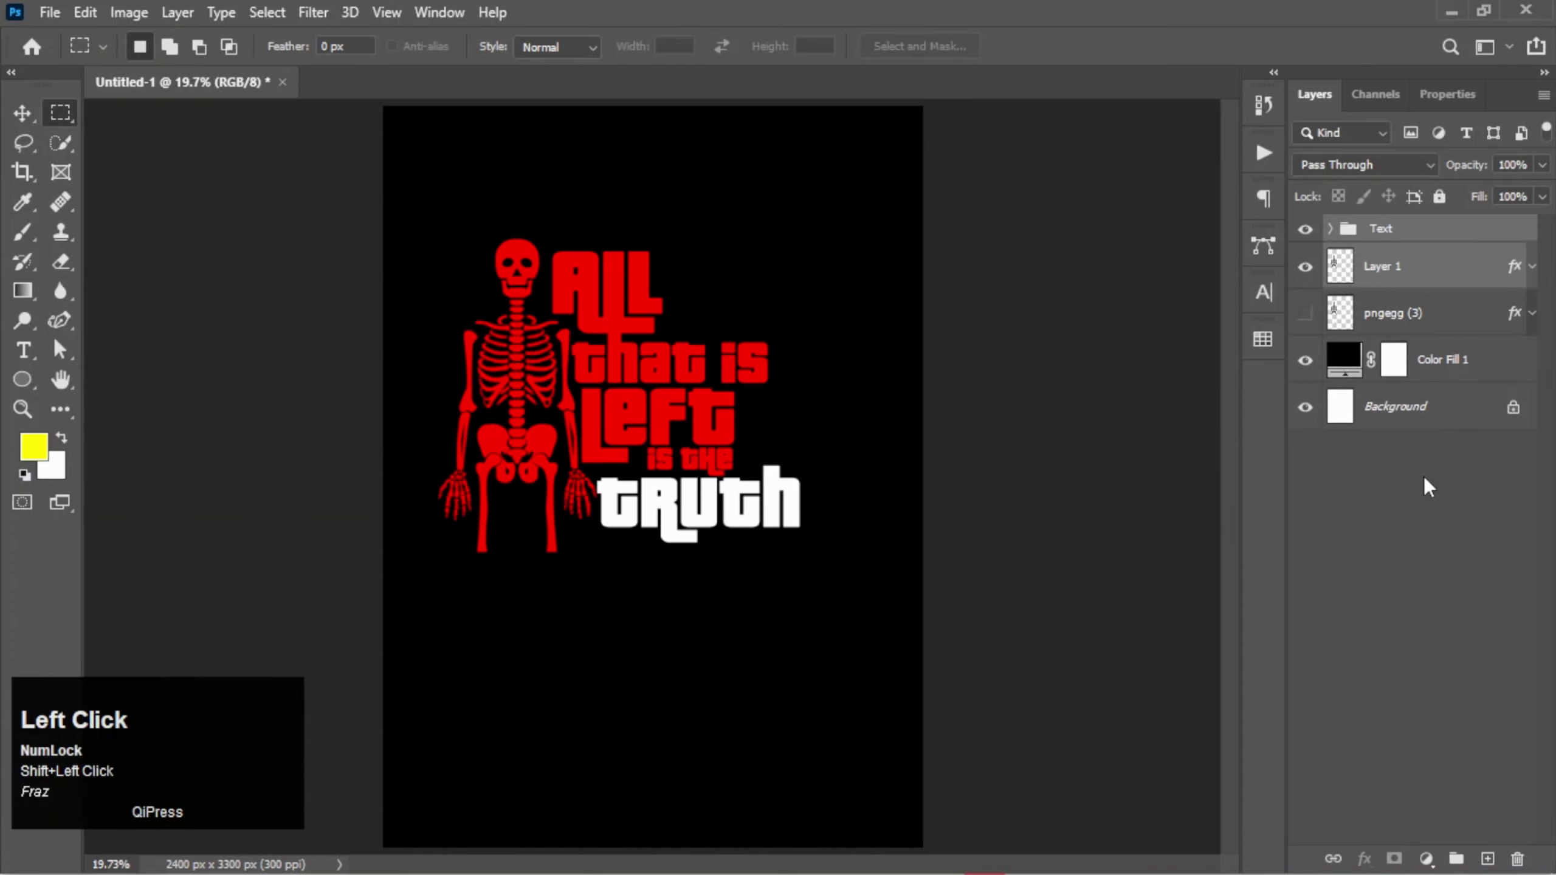